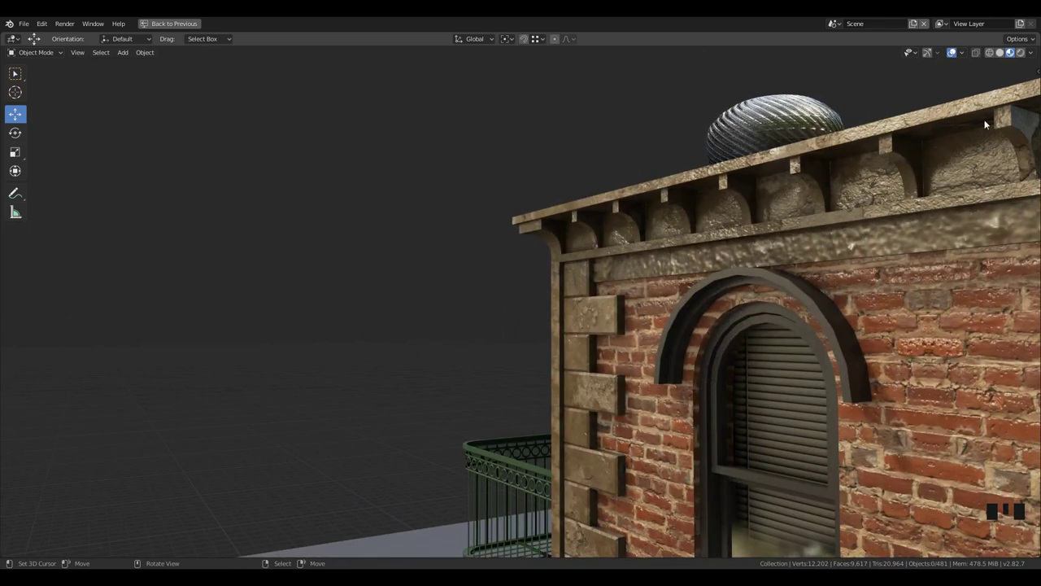
- Place a 16-sided cylinder at the facade corner, shrink it and rotate it 90° about X
left_click(574, 281)
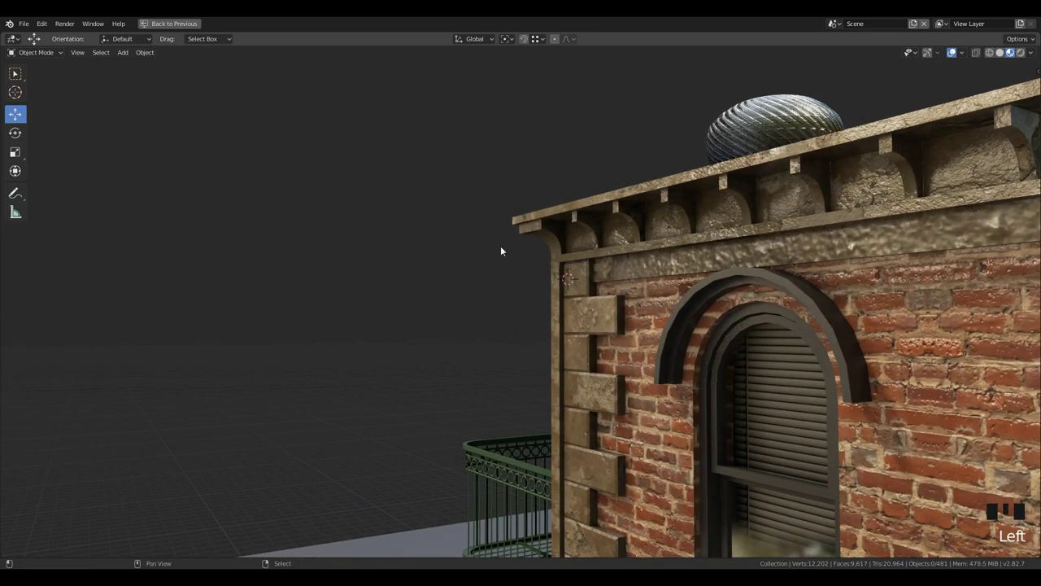
key("shift+a")
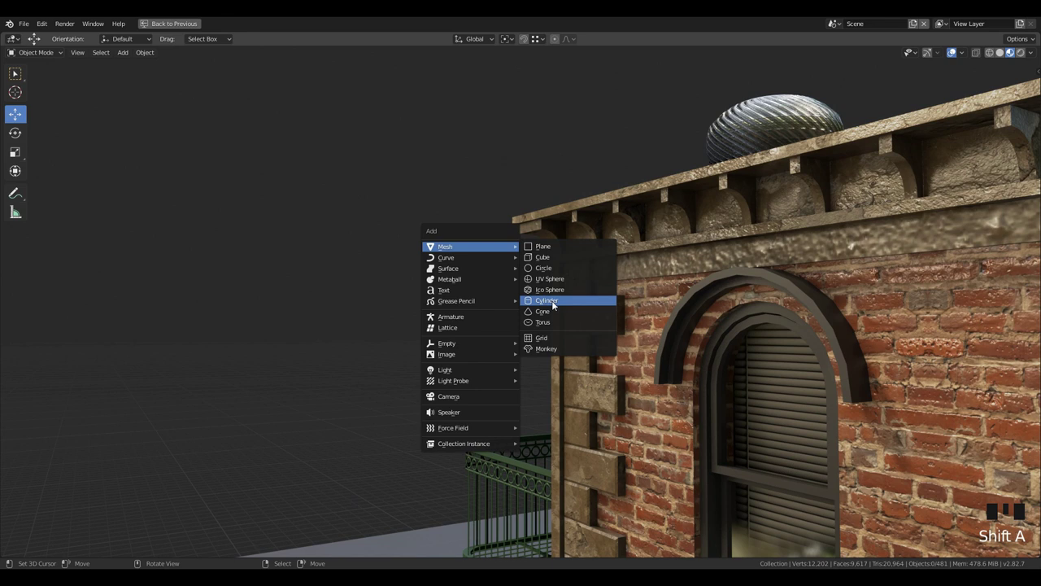
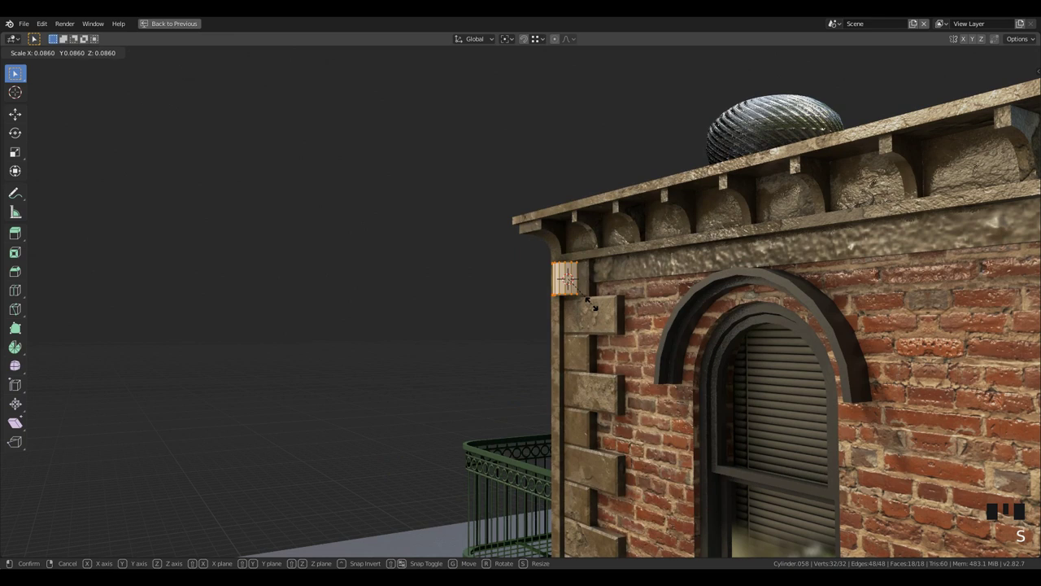
key("s")
key("r")
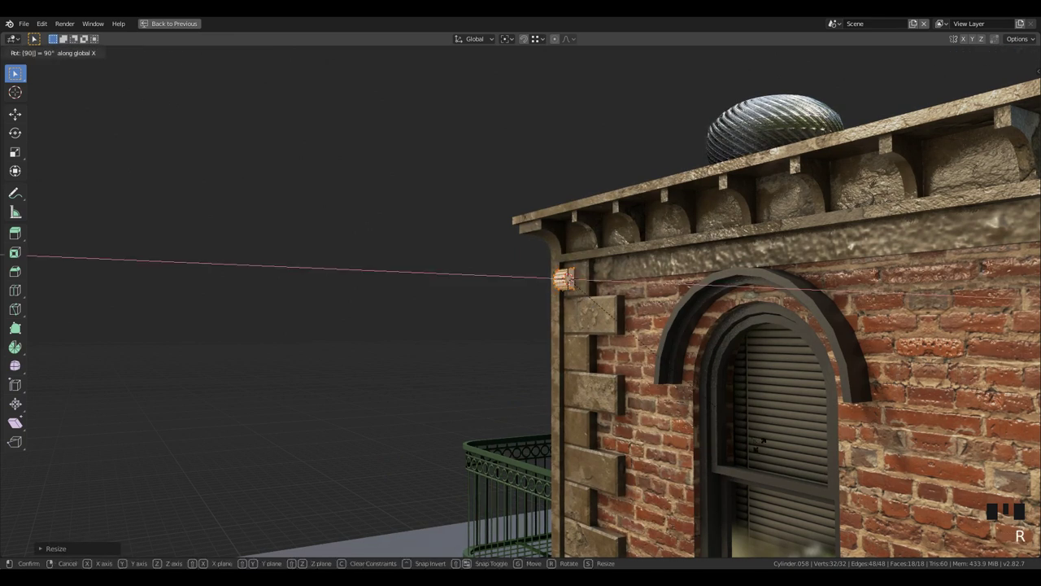
key("s")
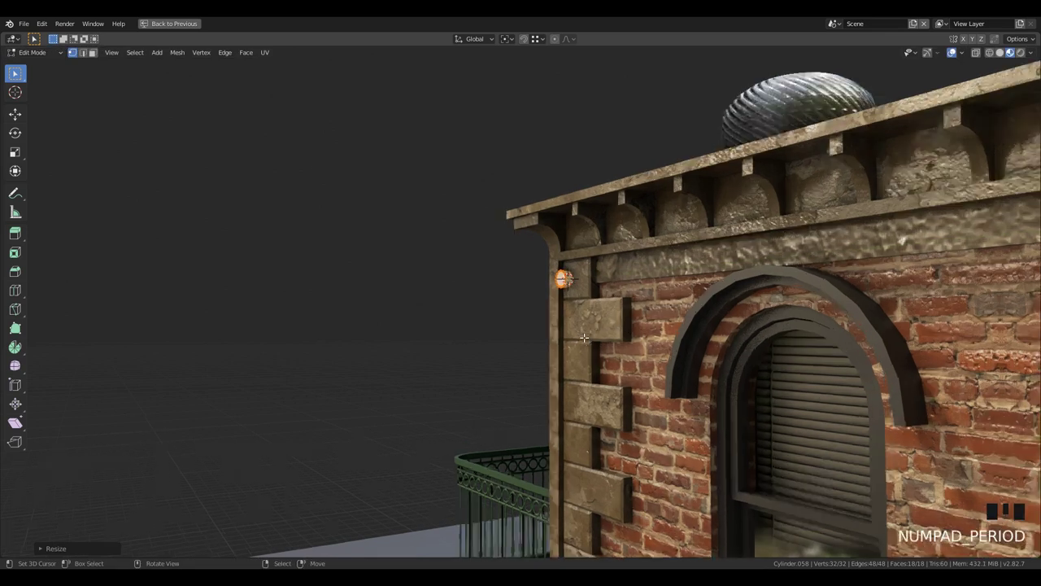
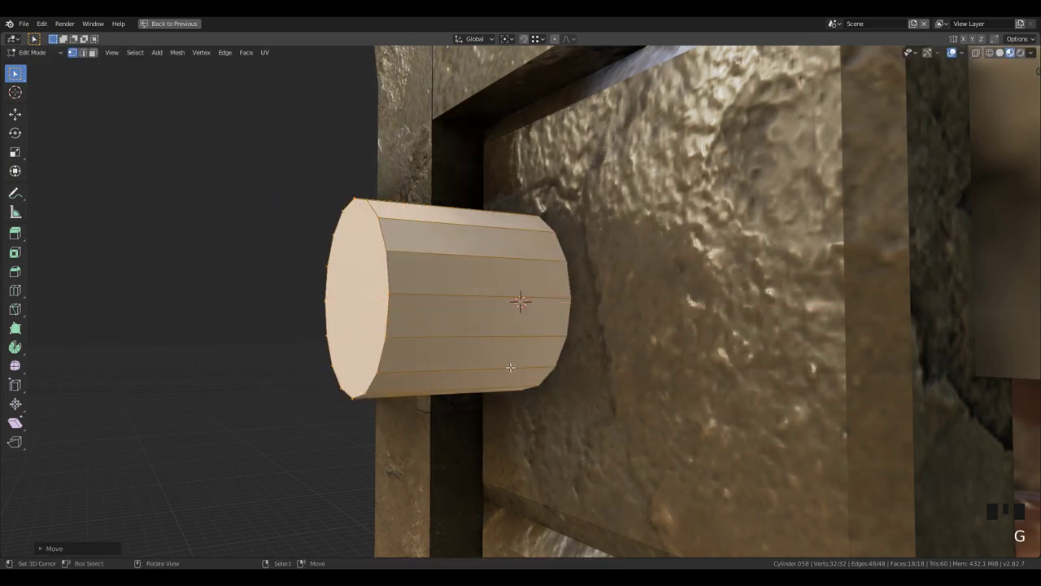
- Move the cylinder along Y and extrude its end far out from the wall into a thin rod
key("Tab")
key("g")
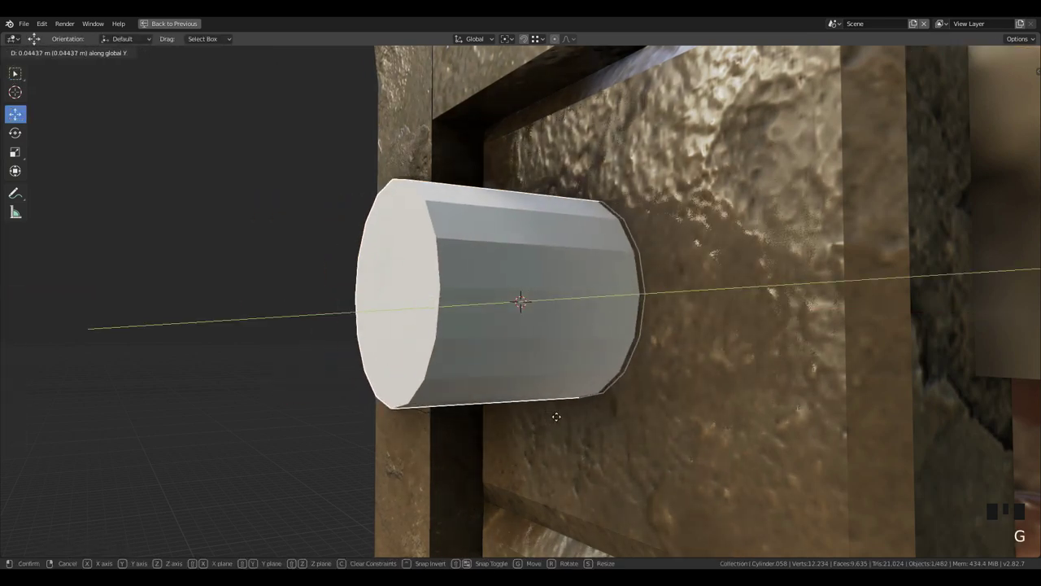
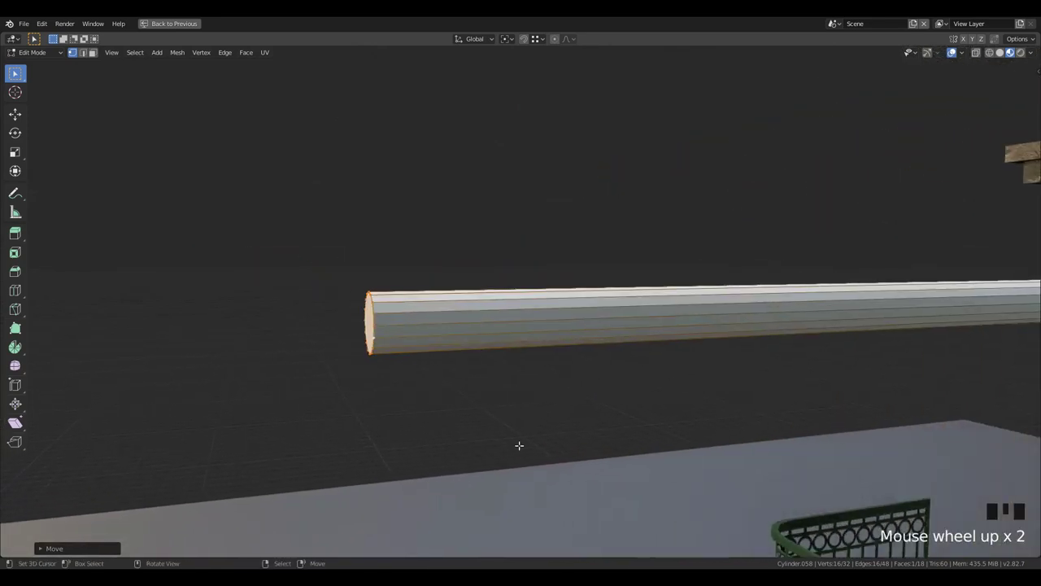
key("a")
scroll("down", 3)
- Resize the rod slightly, switch to wireframe and extrude a first ring at its outer end
key("s")
key("s")
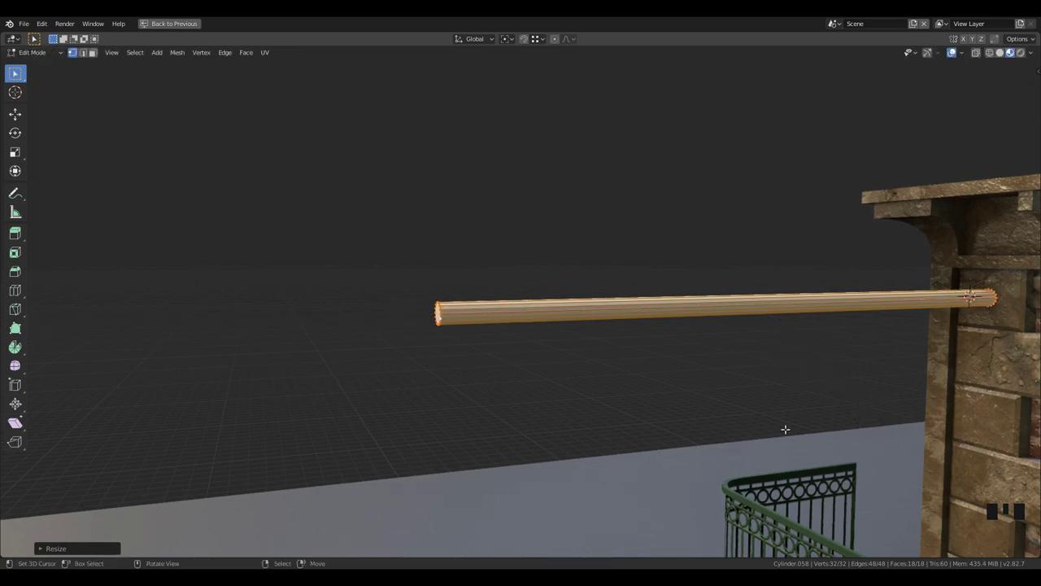
key("a")
key("a")
key("b")
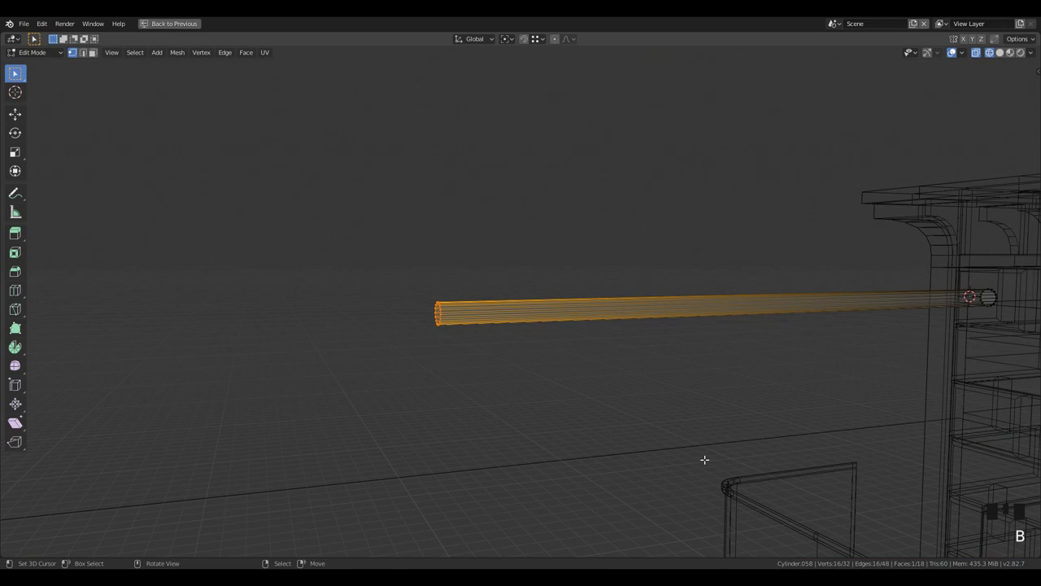
key("e")
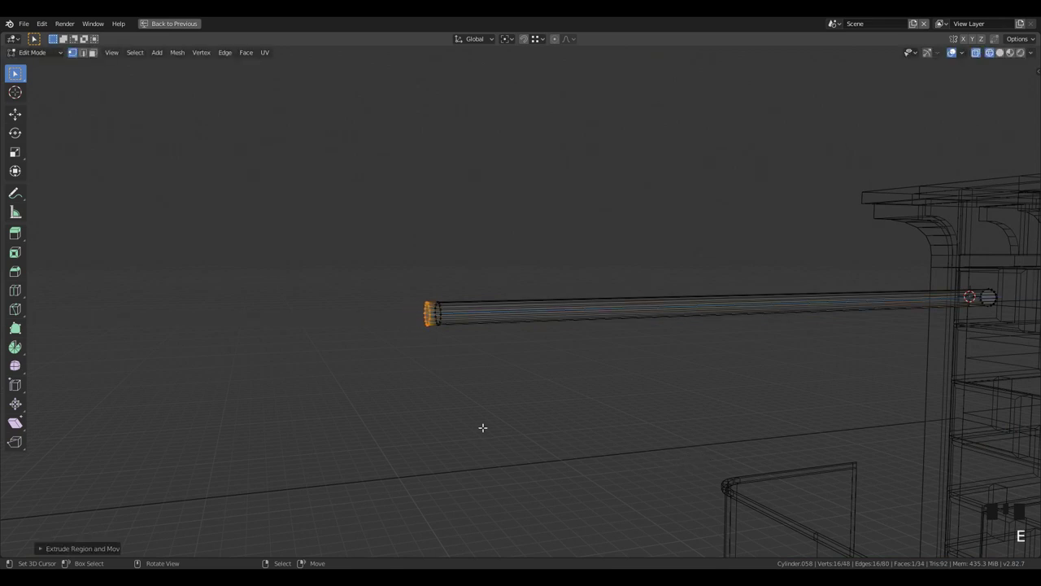
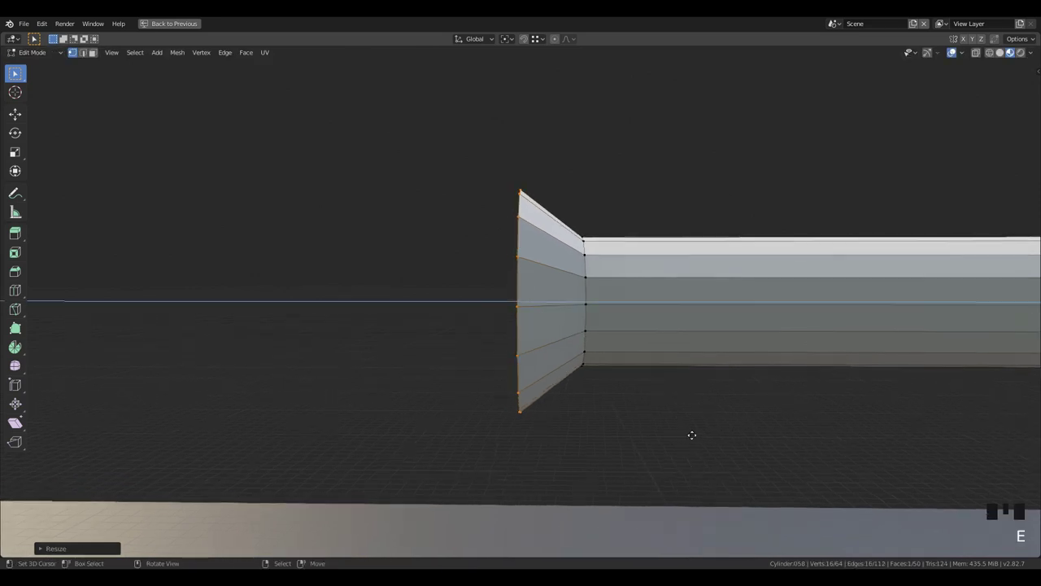
middle_click(612, 439)
- Extrude and scale successive rings into two bulging collars tapering to a spear point
key("e")
key("s")
key("e")
key("s")
key("e")
key("s")
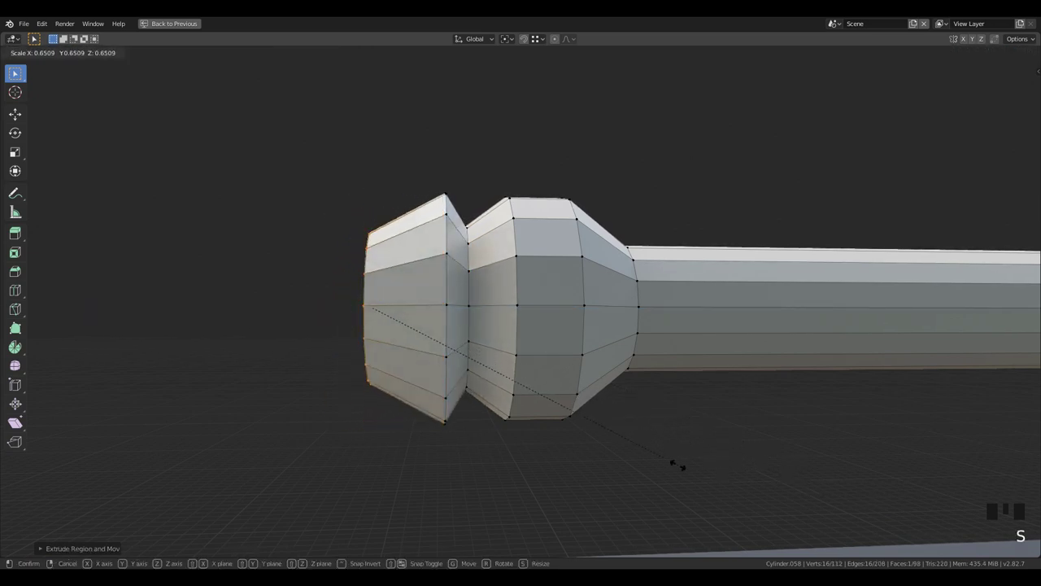
key("e")
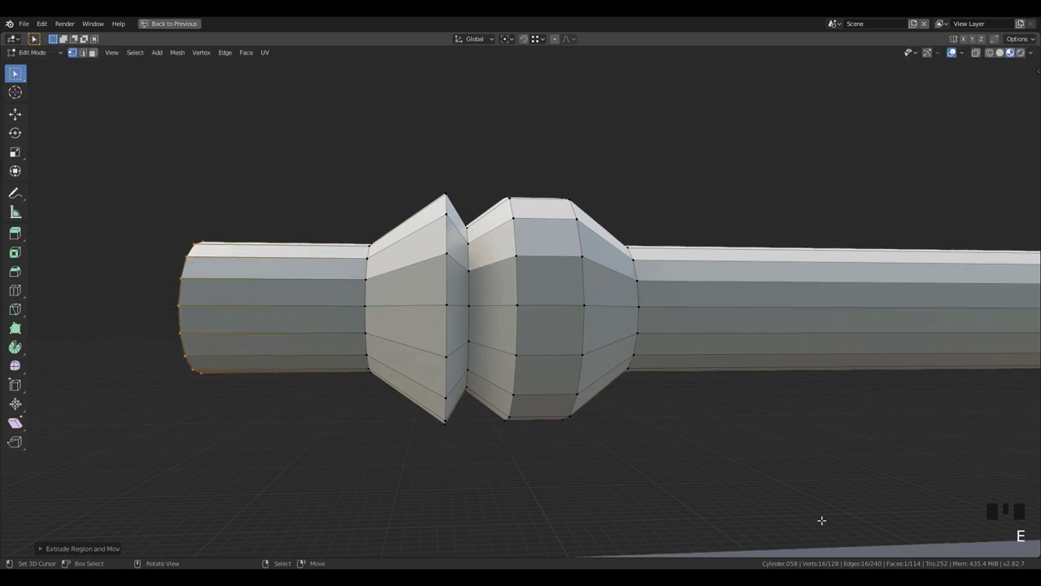
key("s")
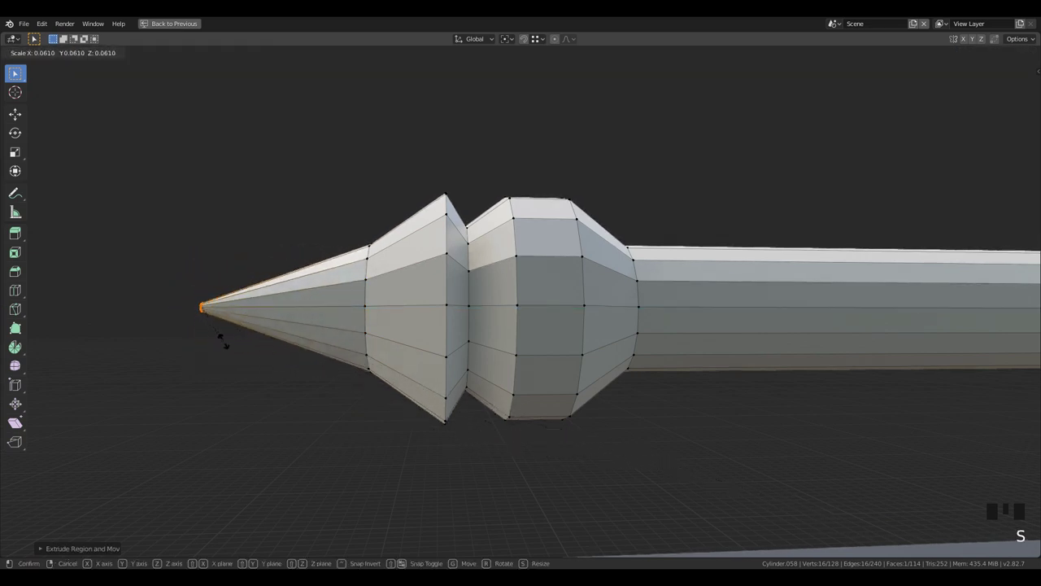
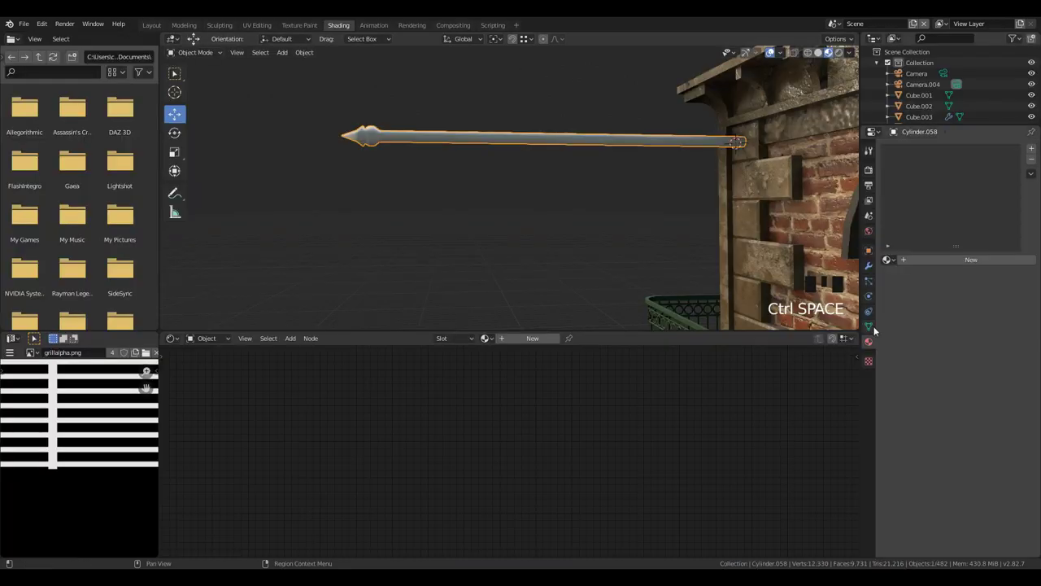
- In the Shading workspace, select the pole and then the green balcony railing
left_click_drag(877, 330, 454, 254)
key("ctrl+space")
left_click_drag(457, 292, 594, 406)
right_click(594, 406)
key("ctrl+space")
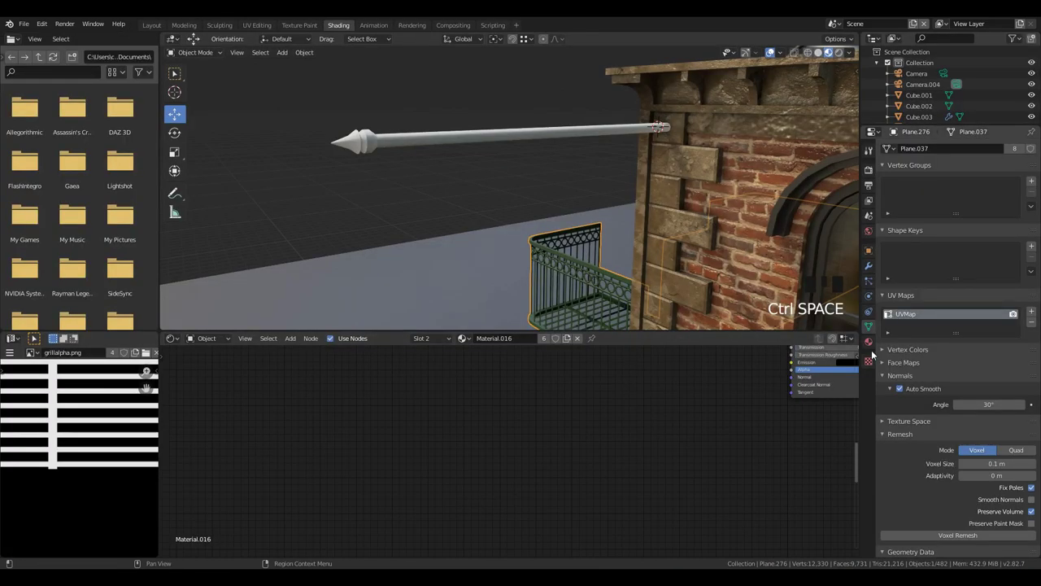
left_click_drag(874, 353, 480, 196)
- Link the railing's dark metal material onto the pole and return to editing its mesh
key("ctrl+space")
scroll("down", 3)
left_click_drag(641, 392, 528, 171)
right_click(528, 170)
key("Tab")
key("a")
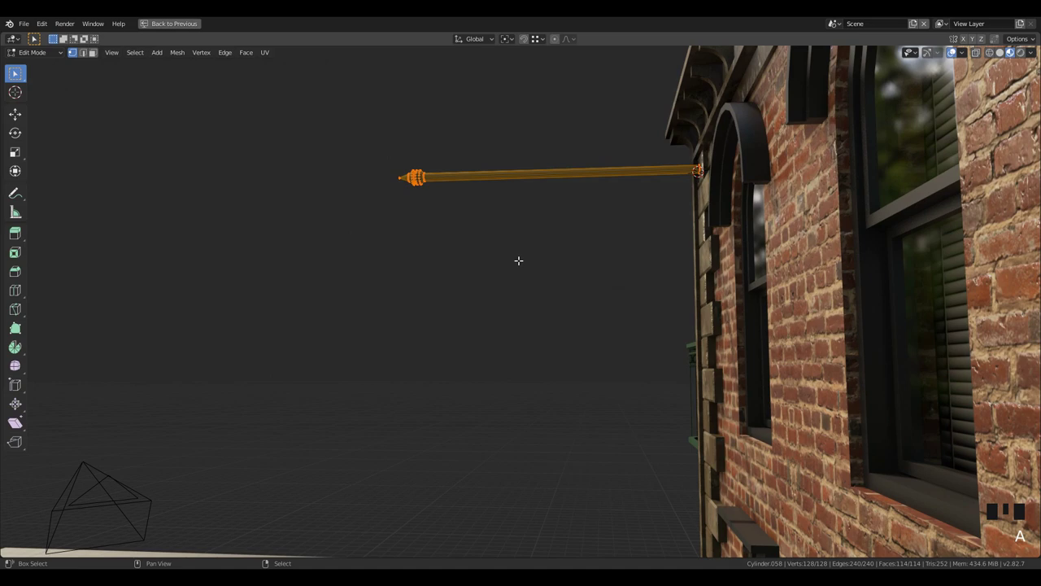
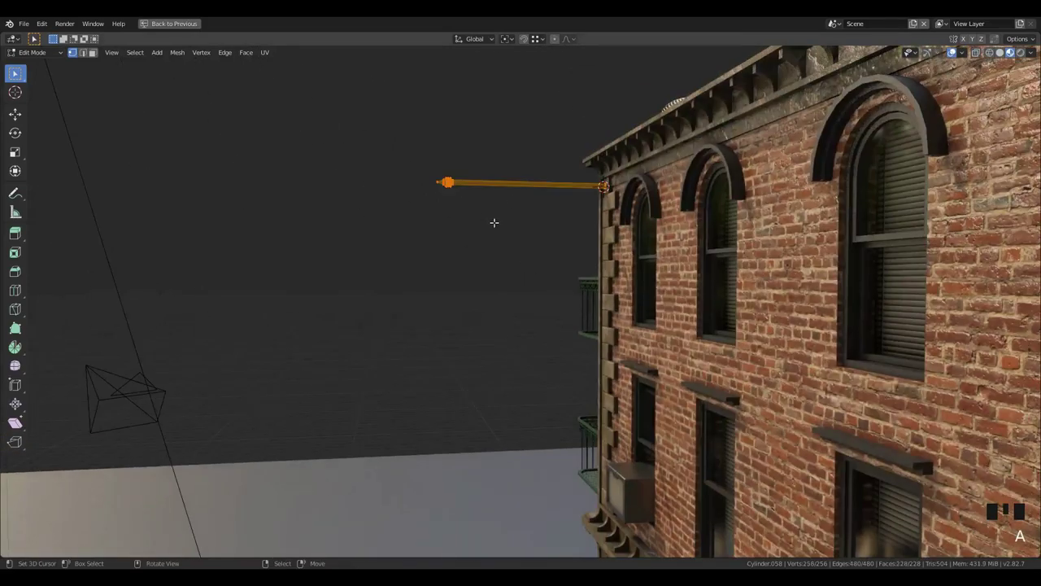
- Duplicate the finial pole a few floors lower on the facade
scroll("down", 3)
key("shift+s")
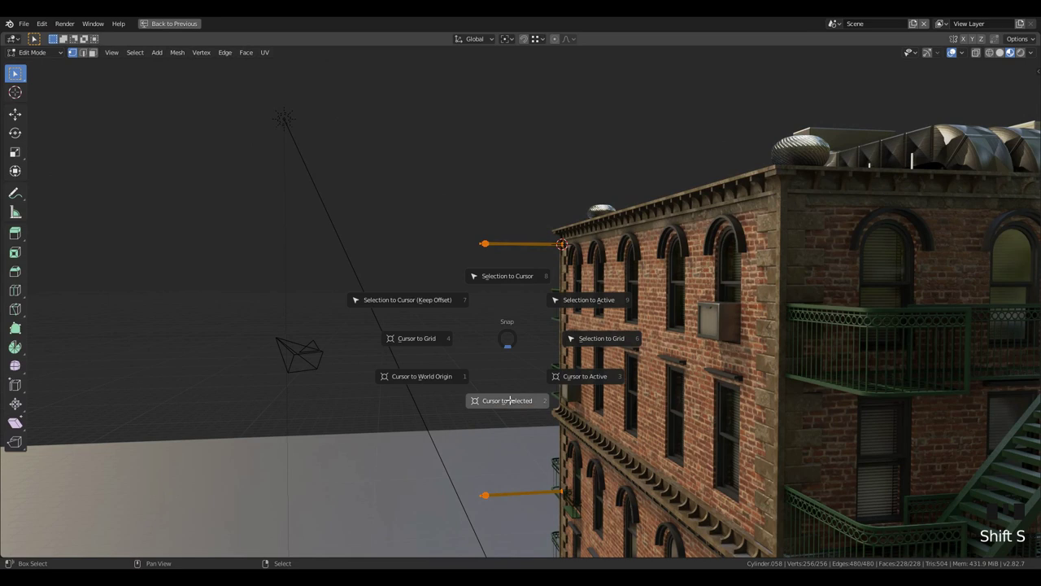
scroll("up", 3)
- Add a cylinder, shrink it and stretch it along Z into a thin upright post beside the poles
key("shift+a")
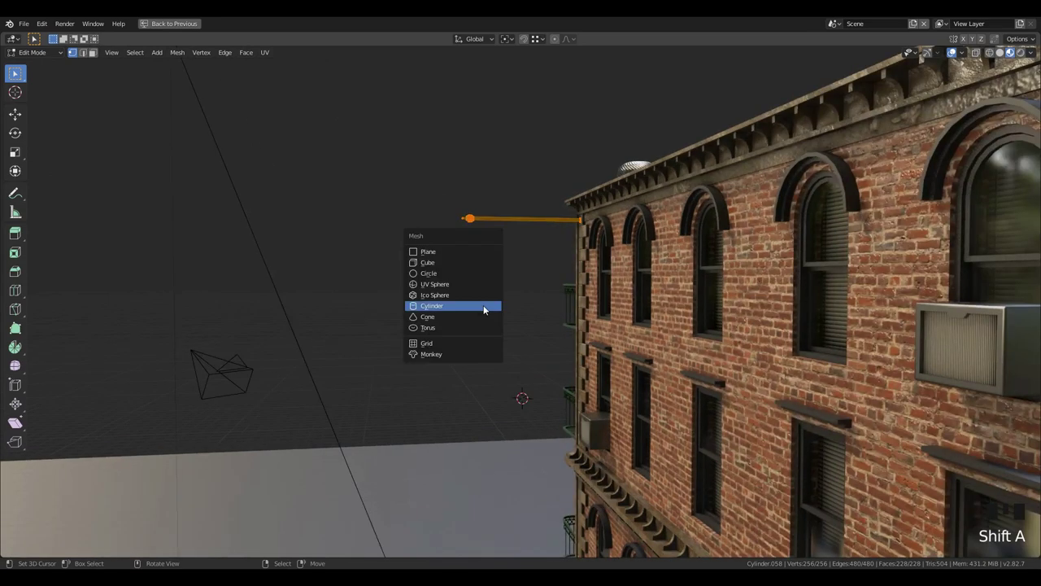
key("s")
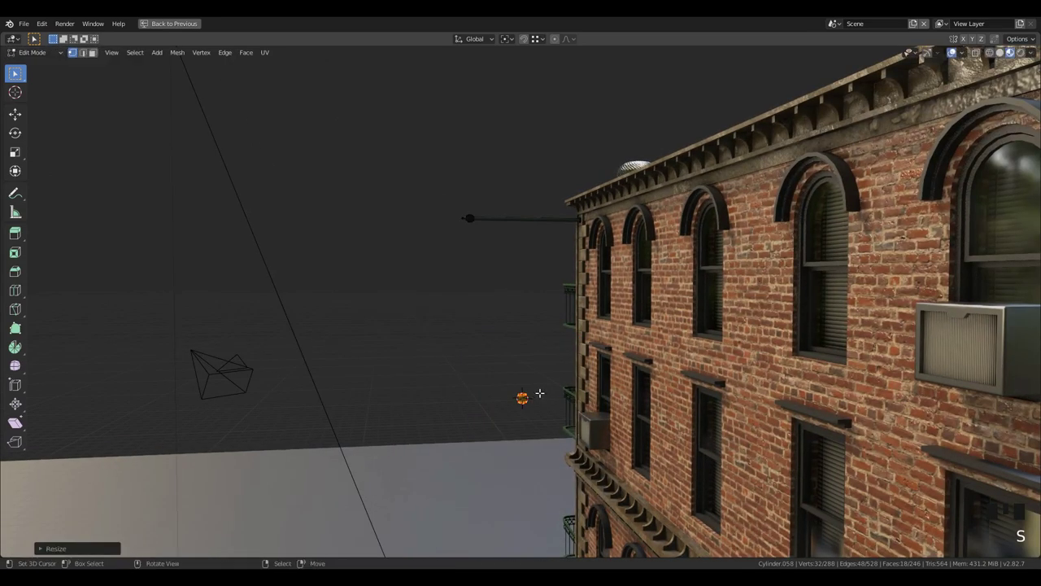
scroll("up", 3)
key("s")
key("s")
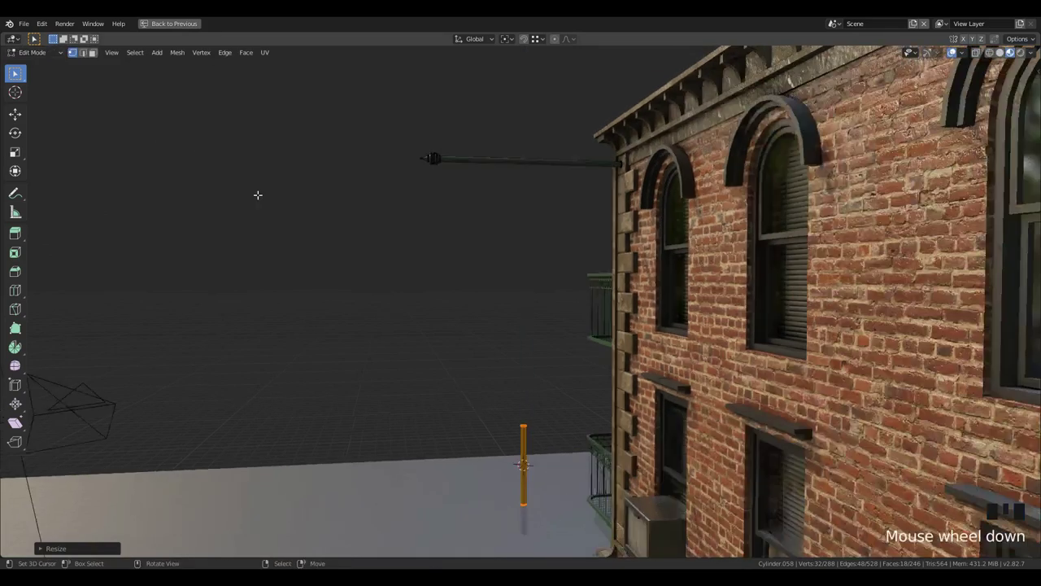
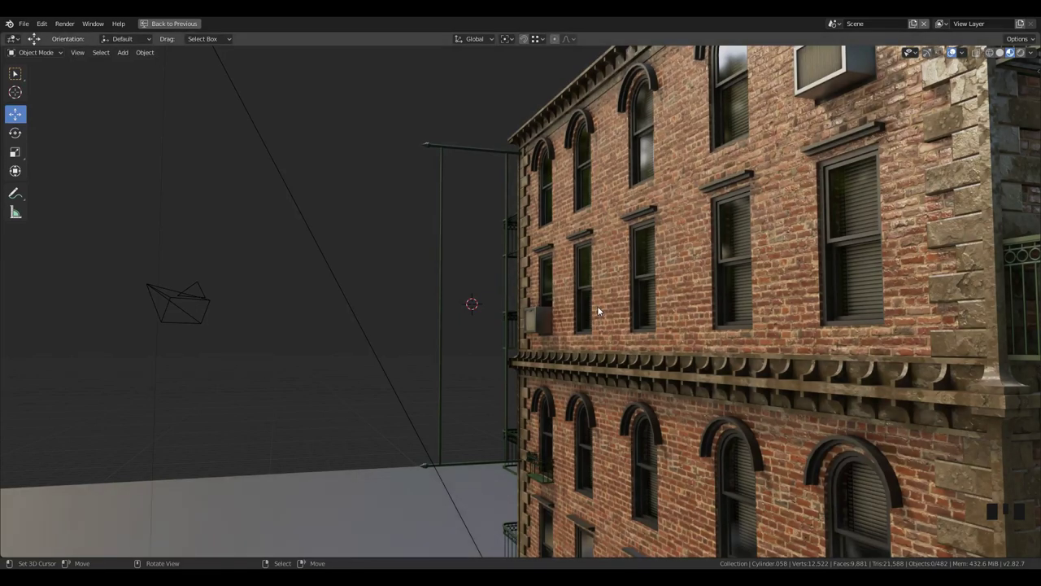
- Add a flat plane at the fire escape and narrow it along the X axis
key("shift+a")
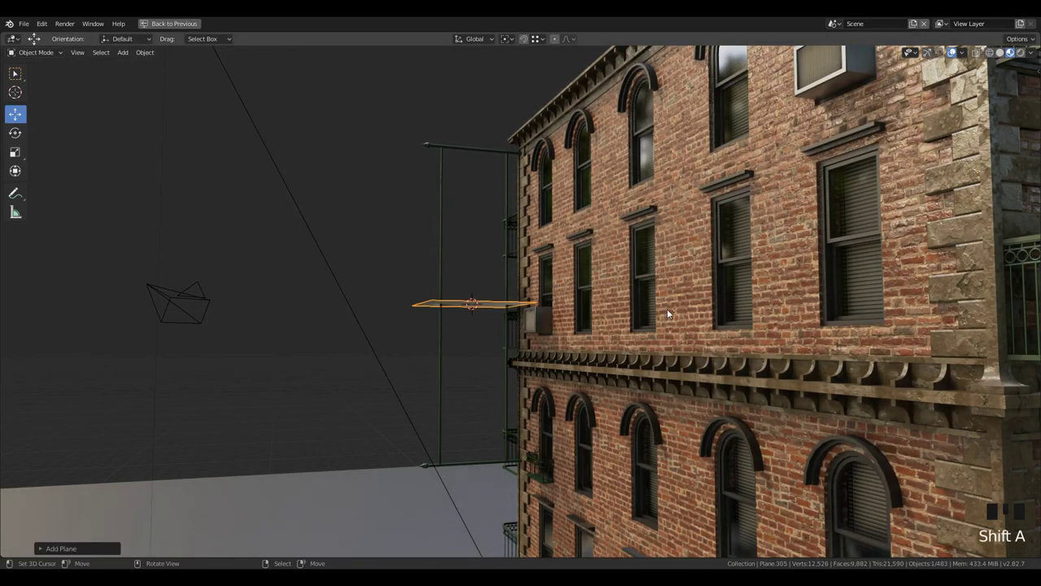
key("KP_Decimal")
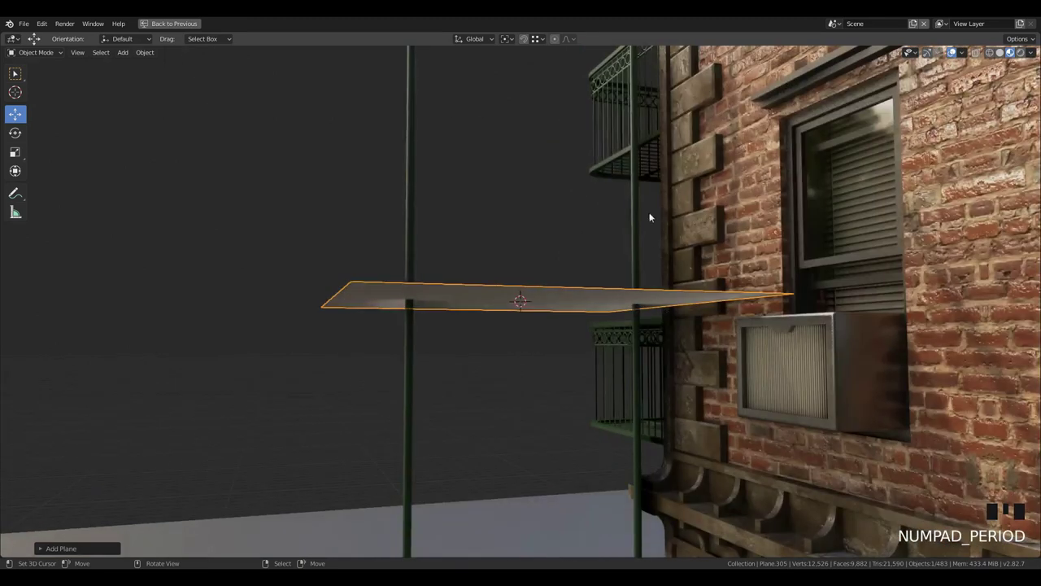
left_click_drag(650, 218, 679, 272)
key("Tab")
key("s")
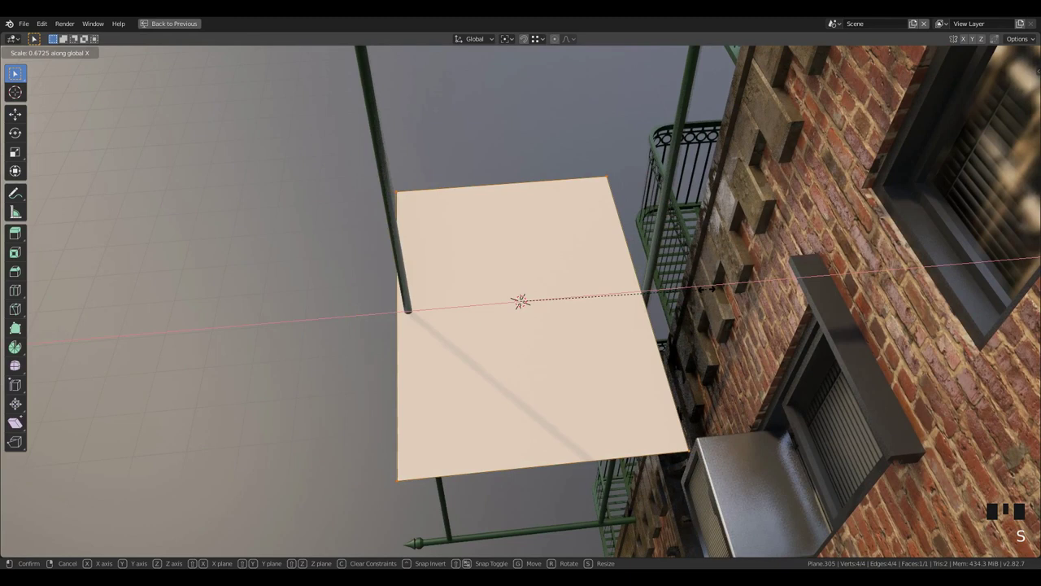
- Slide the plane along X against the facade below the balcony and tilt it about X
key("Tab")
key("g")
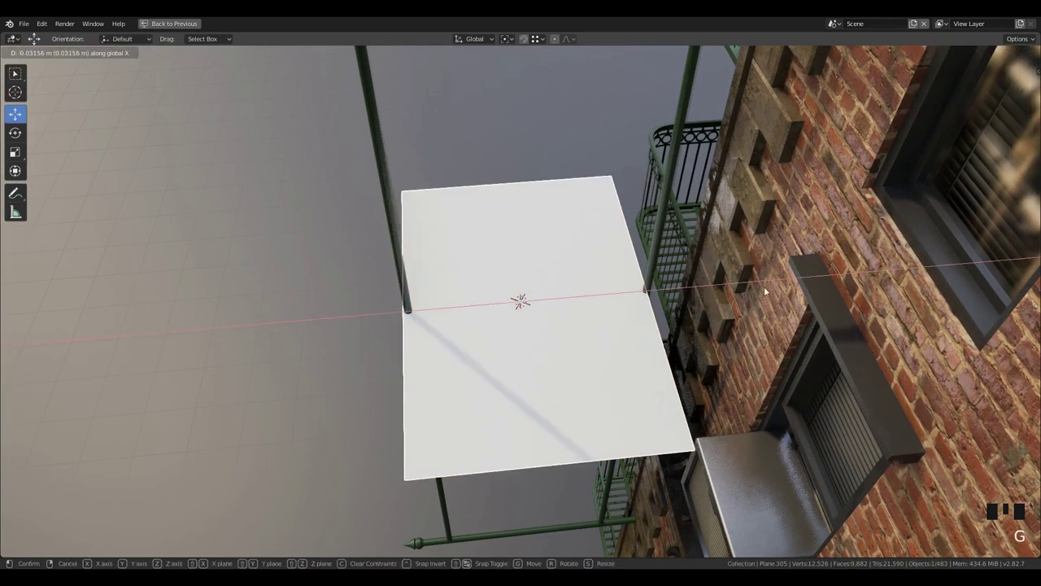
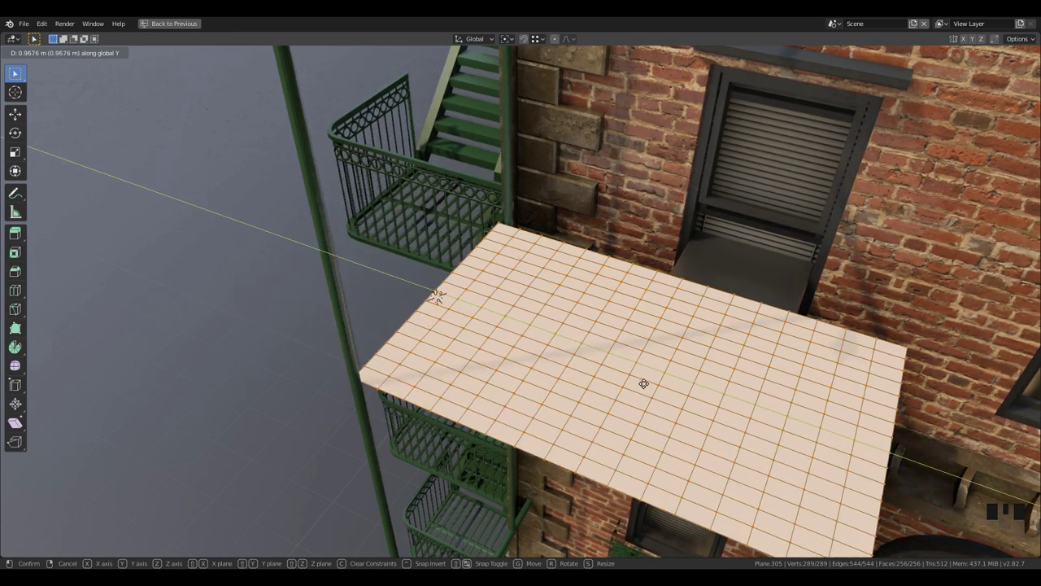
key("Tab")
key("r")
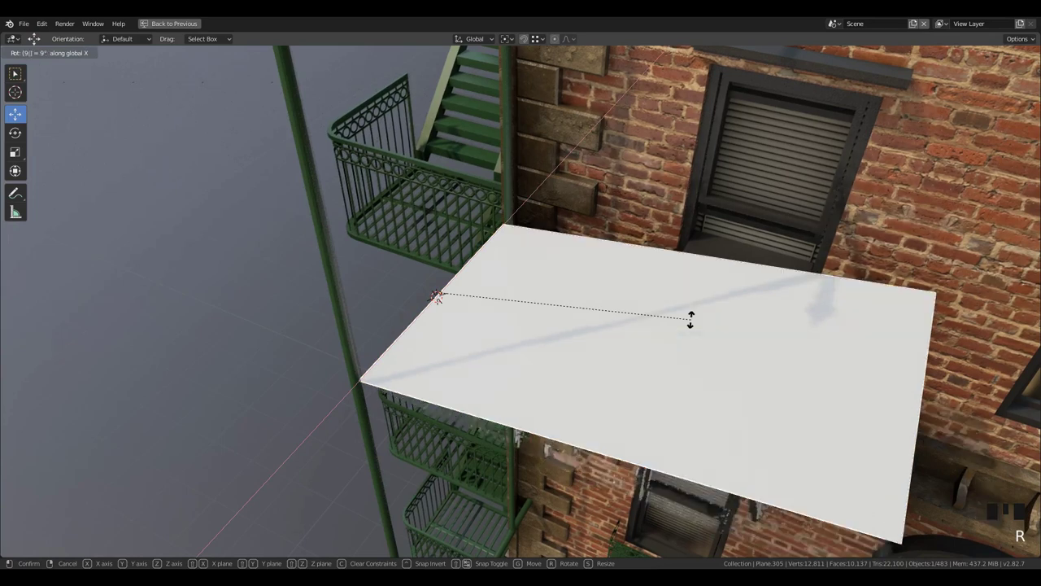
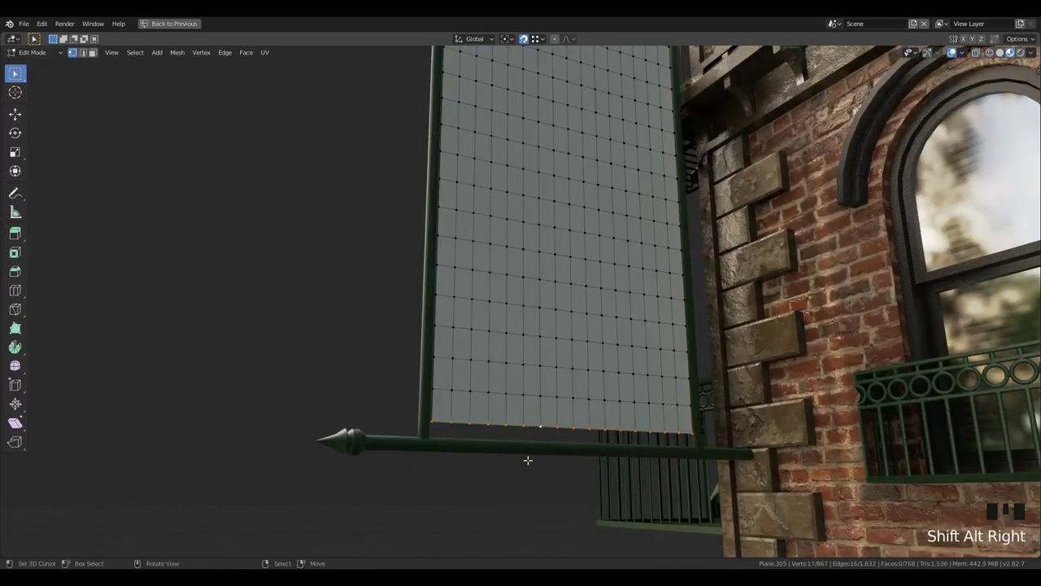
- Lower the banner's bottom vertex row onto the lower pole
key("e")
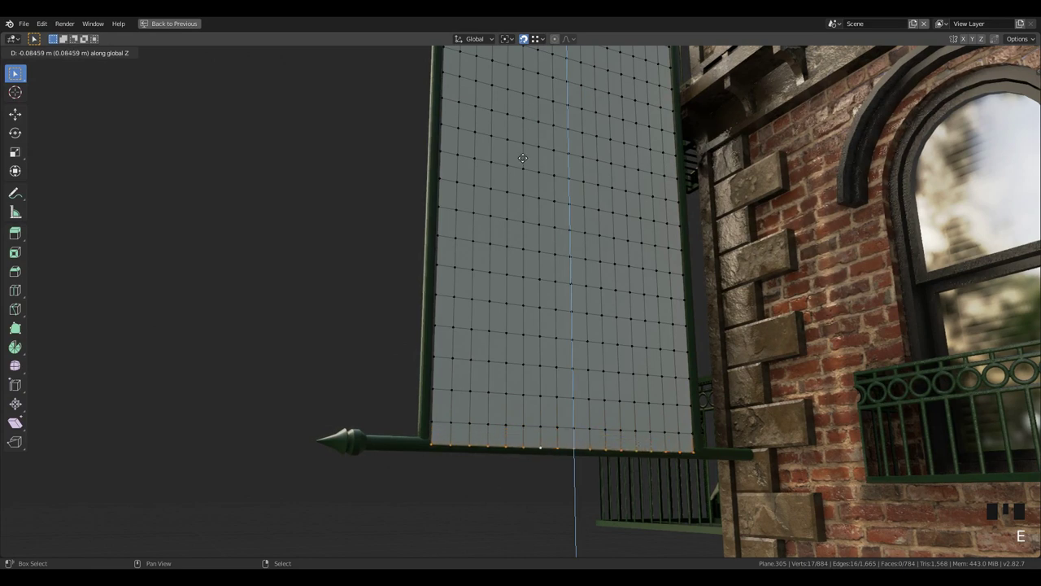
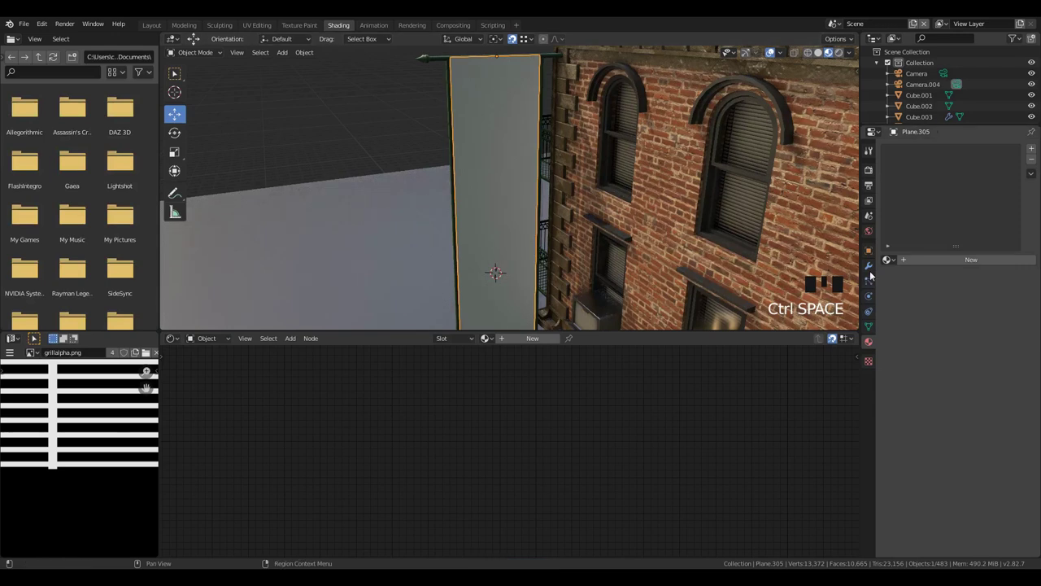
- Give the banner a Wave modifier and play the animation to watch it ripple like cloth
left_click_drag(873, 270, 932, 147)
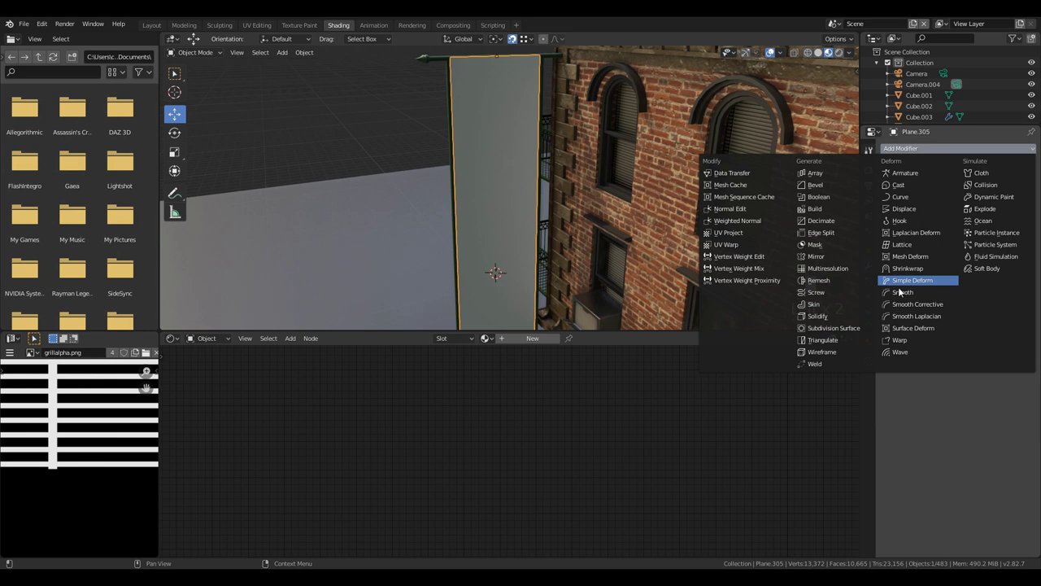
left_click_drag(893, 353, 642, 282)
middle_click(643, 204)
scroll("down", 3)
key("w")
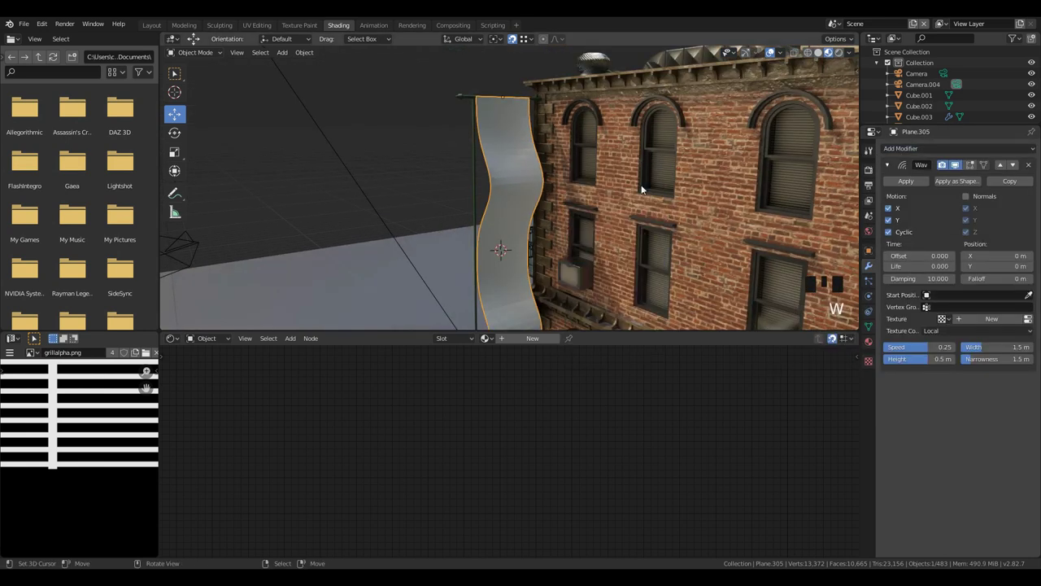
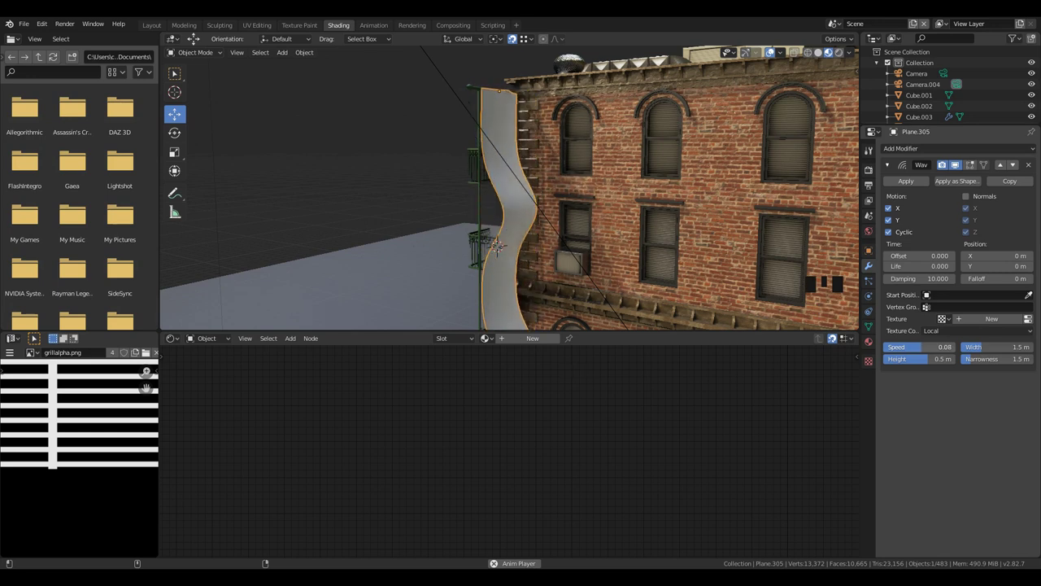
scroll("down", 3)
left_click_drag(612, 231, 574, 231)
scroll("up", 3)
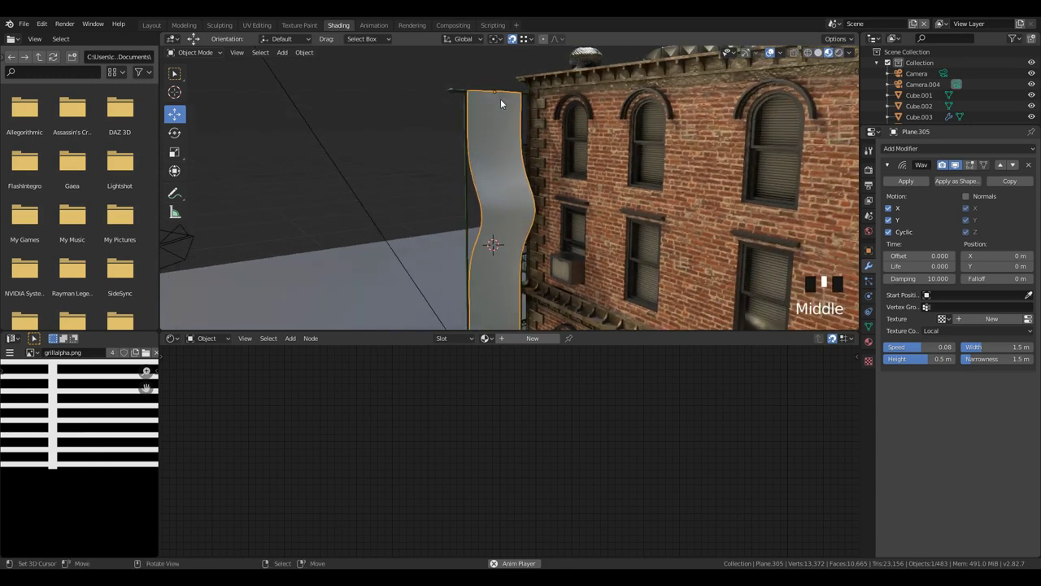
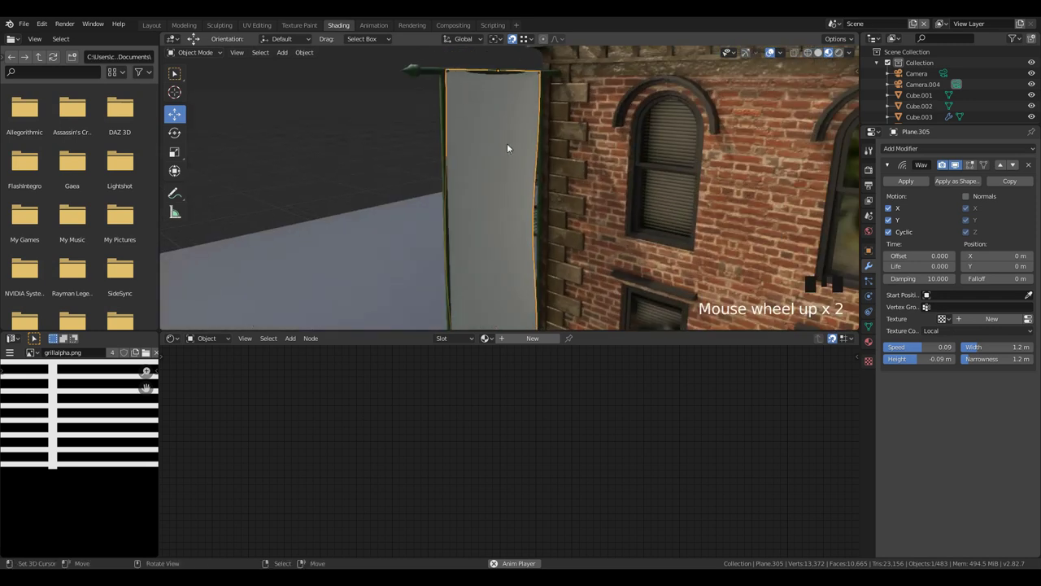
- Edit the banner mesh, select all vertices and shrink the selection by two rings
left_click_drag(481, 113, 563, 160)
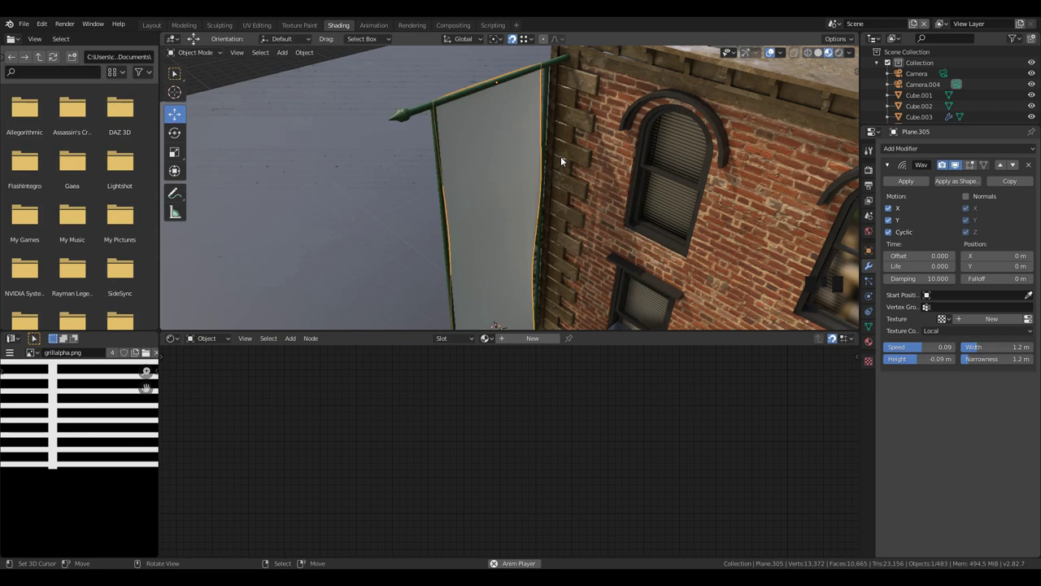
key("space")
key("Tab")
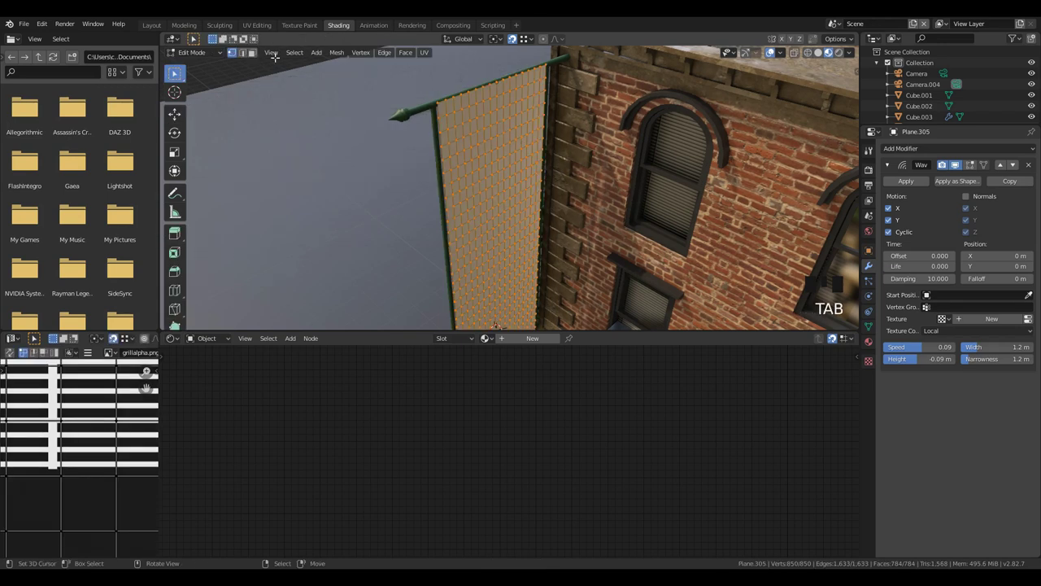
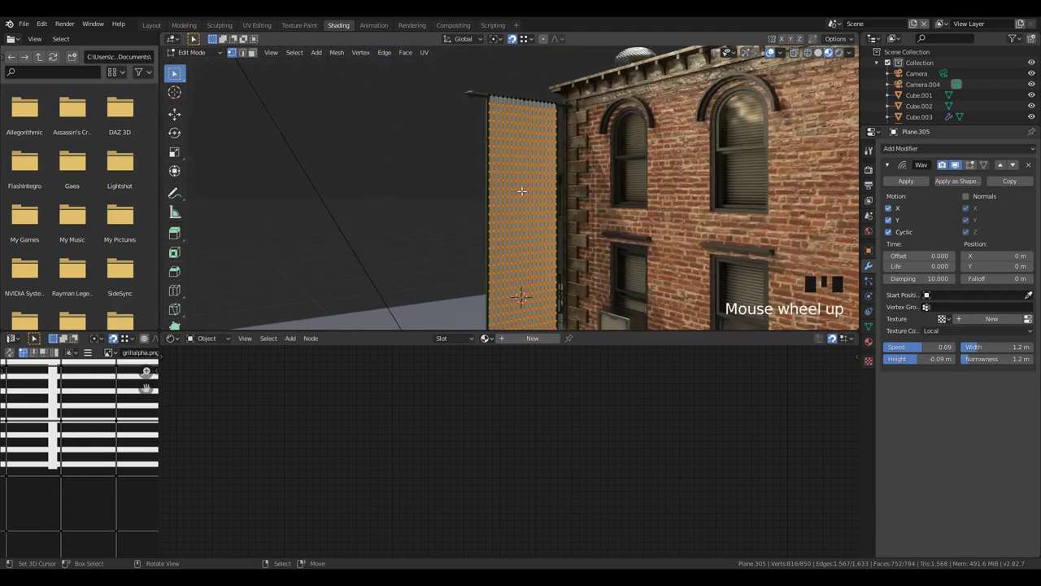
key("ctrl+KP_Subtract")
key("ctrl+KP_Subtract")
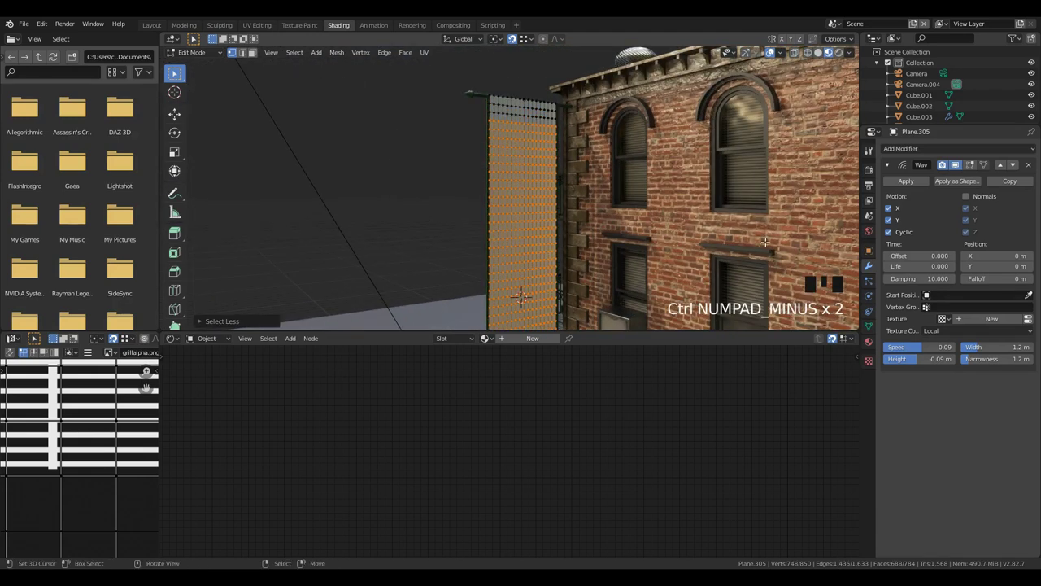
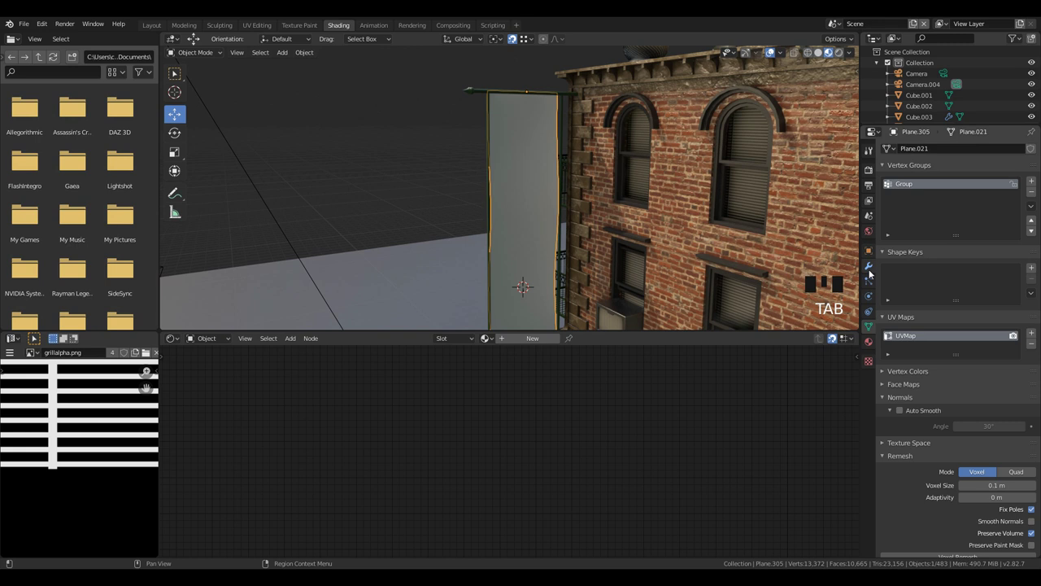
- Tune the Wave modifier's deformation on the banner and play the animation to preview the waving
left_click_drag(874, 271, 943, 319)
left_click_drag(947, 311, 683, 184)
left_click_drag(683, 184, 456, 149)
scroll("up", 3)
key("space")
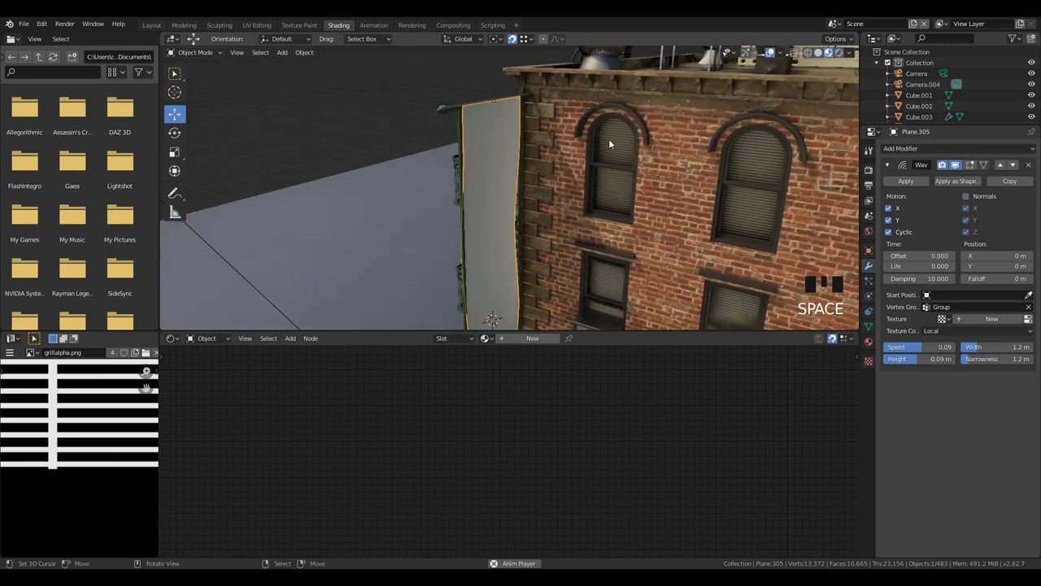
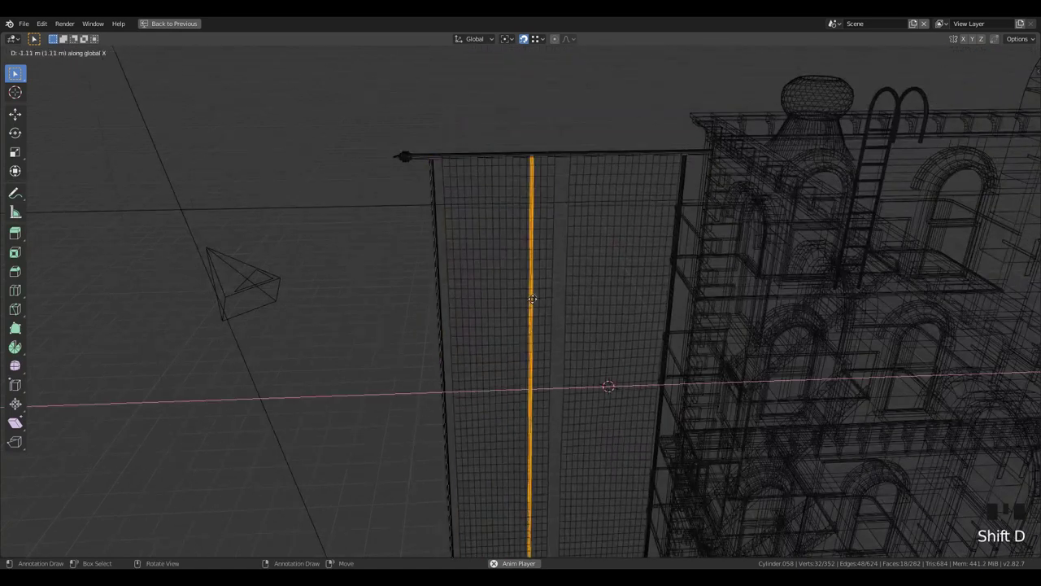
- Slide the selected edge loop along X so the copied banner sits beside the original
key("shift+Tab")
key("g")
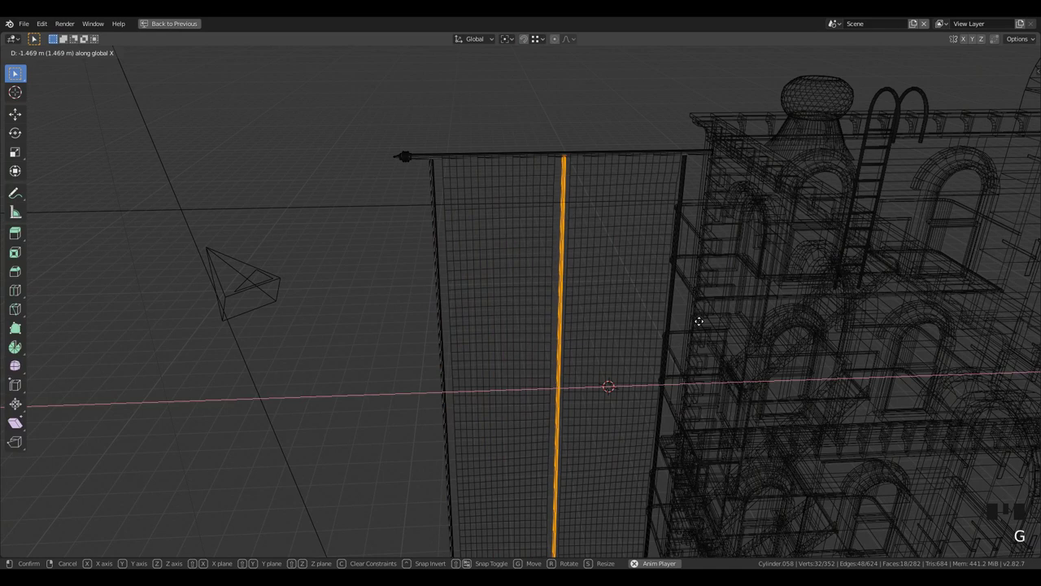
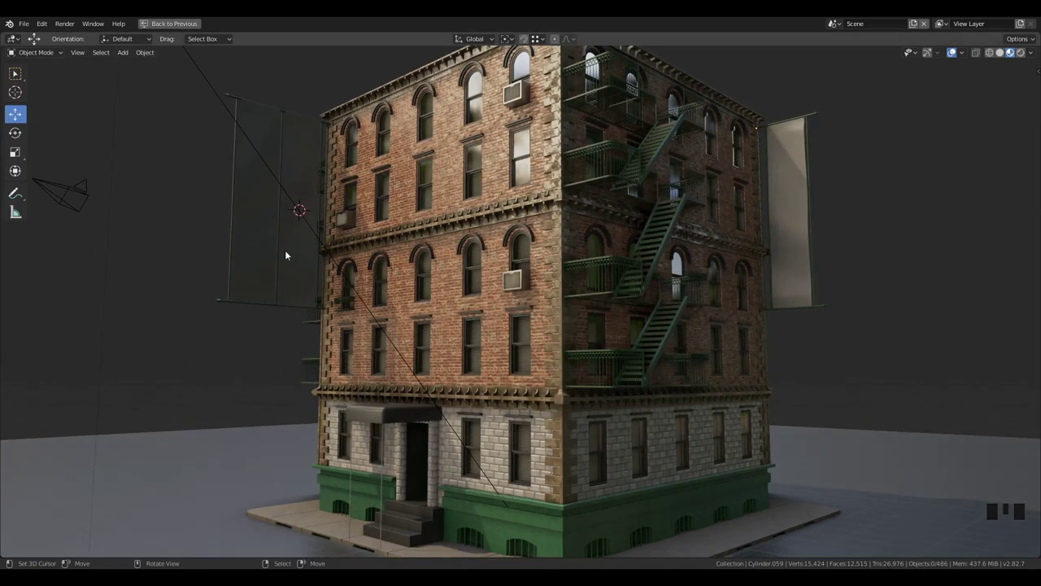
- Add an Image Texture node to the banner material and place it in the node tree
right_click(291, 253)
key("KP_Decimal")
left_click_drag(465, 273, 567, 326)
key("ctrl+space")
scroll("down", 3)
middle_click(653, 432)
scroll("up", 3)
left_click_drag(528, 435, 542, 410)
- Load BANNERS.jpg into the new Image Texture node
key("shift+a")
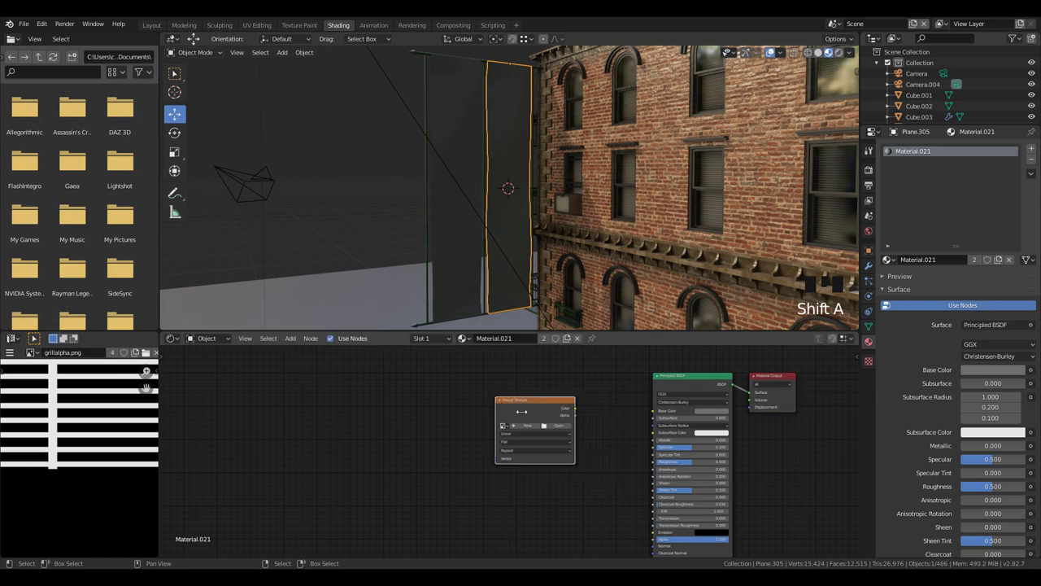
left_click_drag(570, 428, 569, 439)
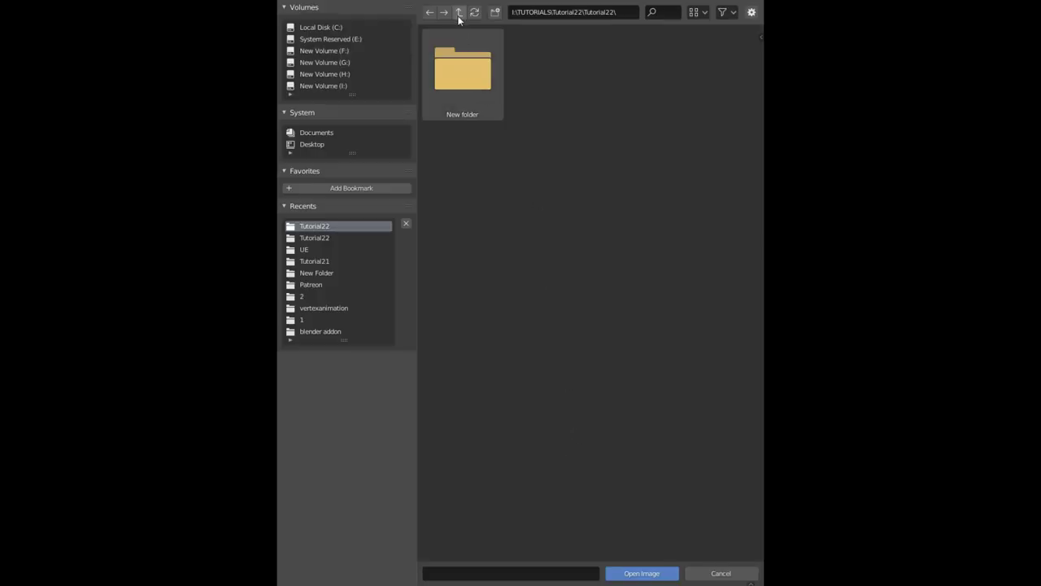
left_click(479, 169)
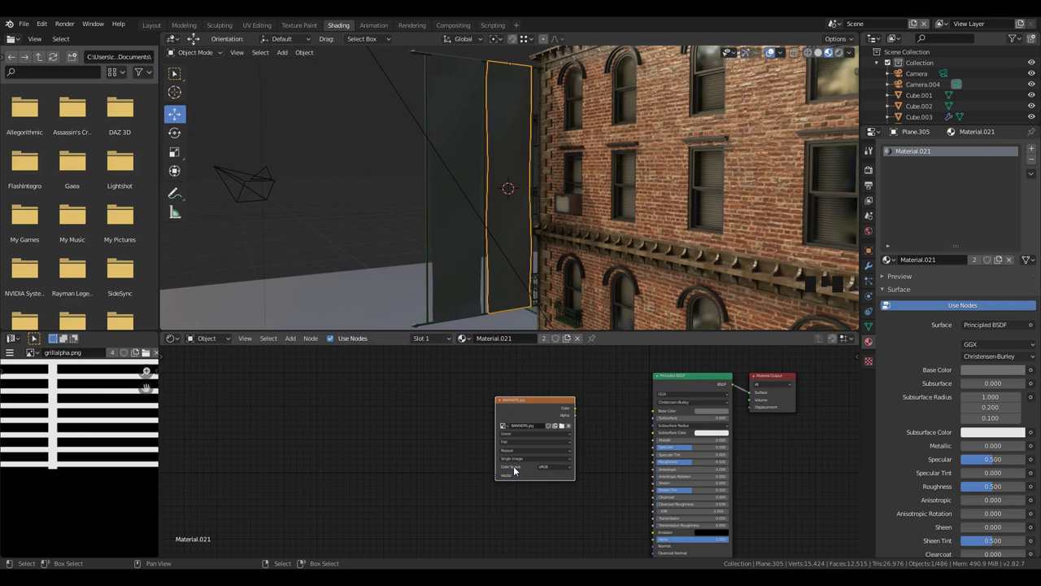
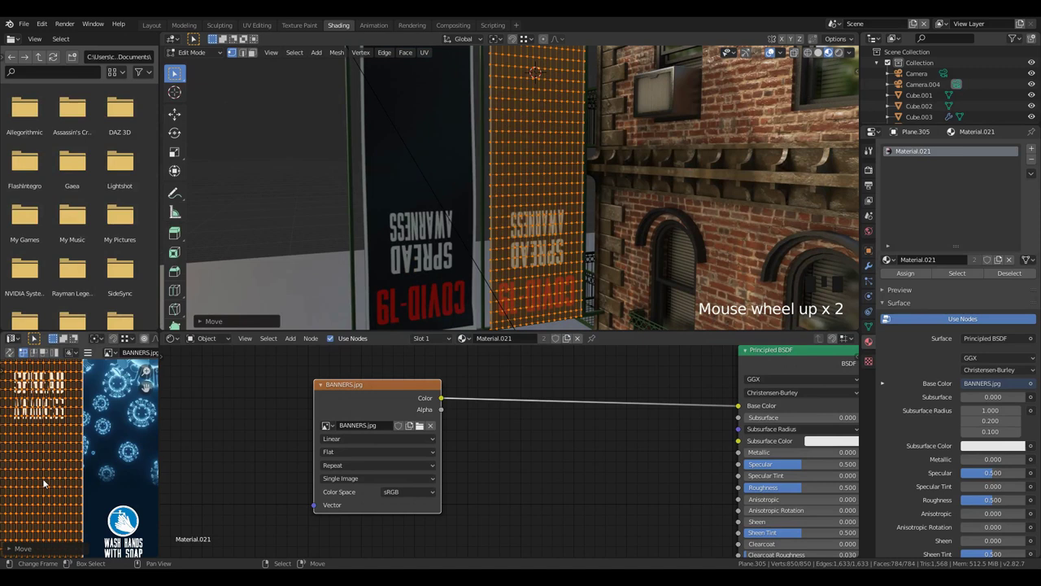
- Rotate the banner's UV layout onto the COVID-19 awareness artwork
key("r")
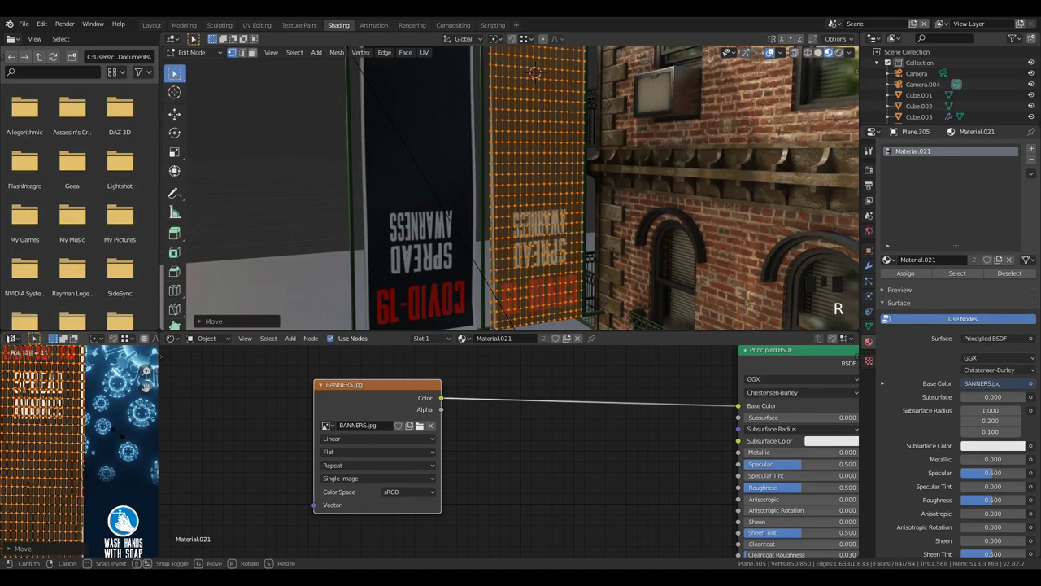
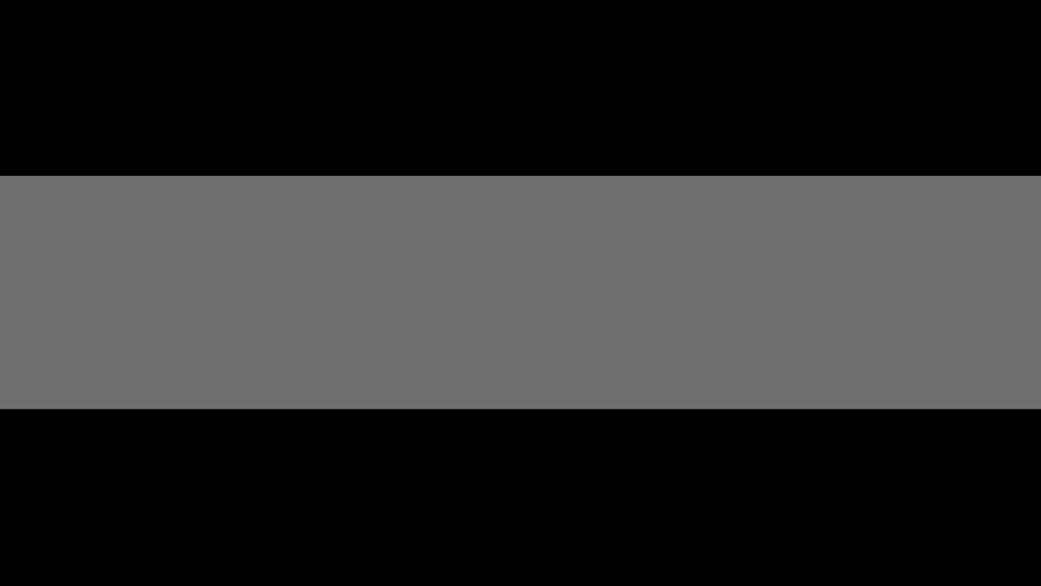
- Frame the node tree and bring up the Add menu for a Geometry node above the Mix node
scroll("down", 3)
middle_click(466, 396)
key("shift+a")
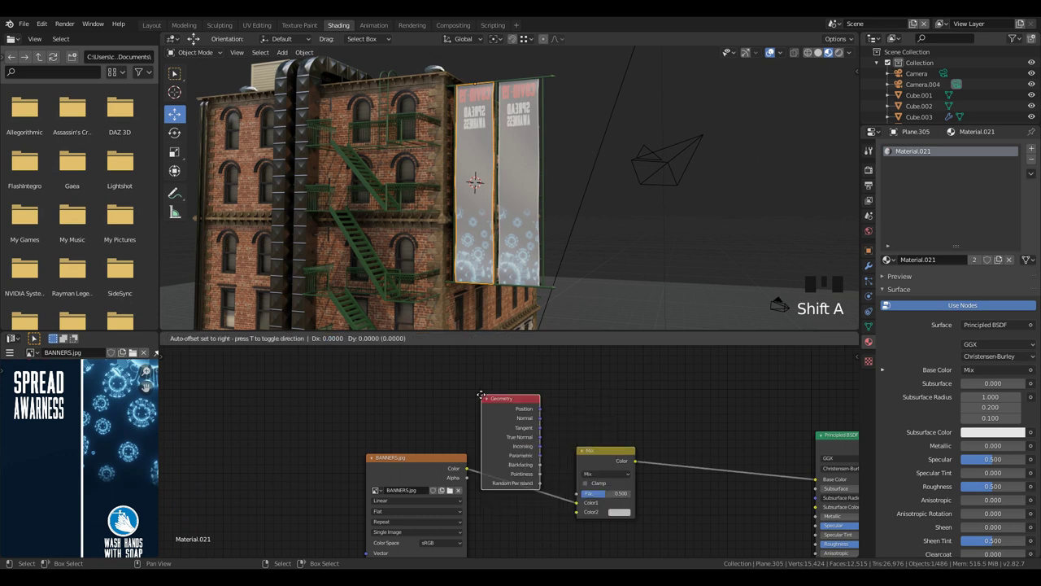
- Wire Backfacing and the BANNERS.jpg texture into the Mix node and arrange the nodes
scroll("up", 3)
scroll("up", 3)
left_click(448, 367)
left_click(527, 478)
left_click_drag(669, 536, 582, 214)
left_click_drag(583, 214, 533, 525)
scroll("down", 3)
middle_click(493, 524)
scroll("down", 3)
left_click(463, 381)
key("g")
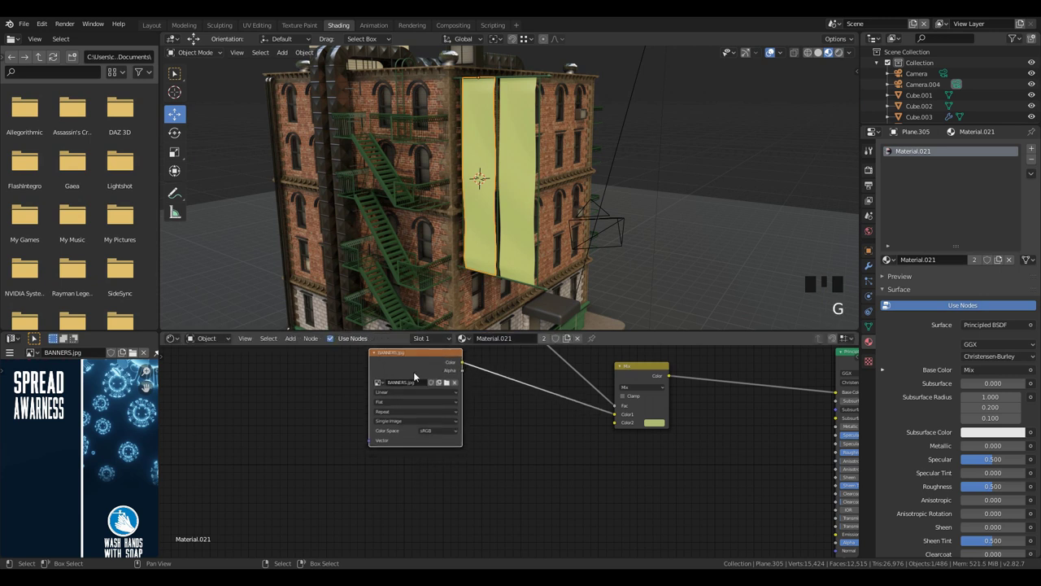
- Duplicate the BANNERS.jpg texture and plug the copy into the Mix node's second colour input
key("shift+d")
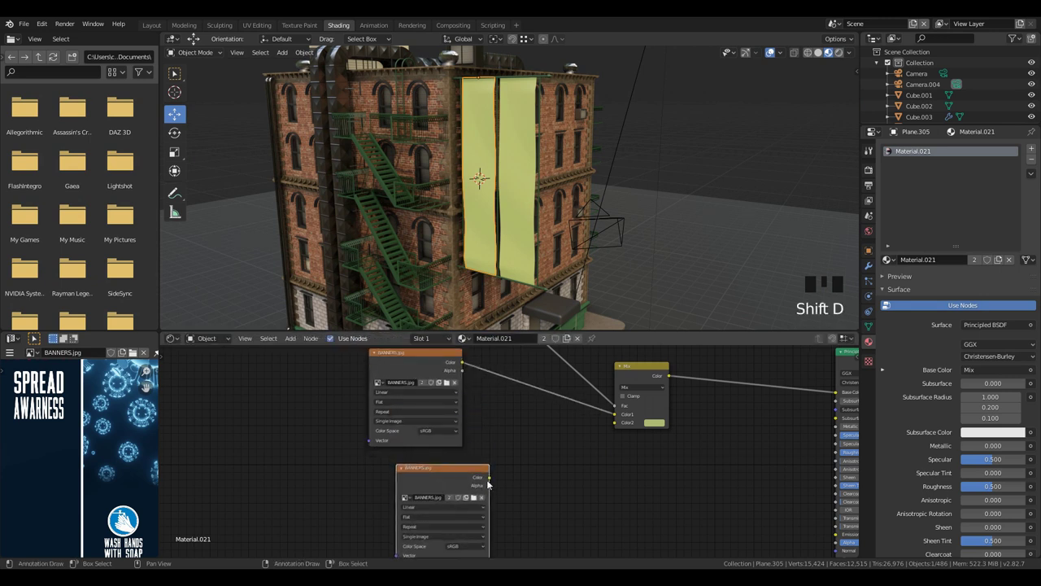
left_click_drag(492, 483, 624, 427)
left_click_drag(553, 482, 491, 491)
left_click_drag(490, 491, 531, 439)
scroll("down", 3)
left_click(530, 439)
left_click_drag(423, 437, 467, 414)
key("shift+a")
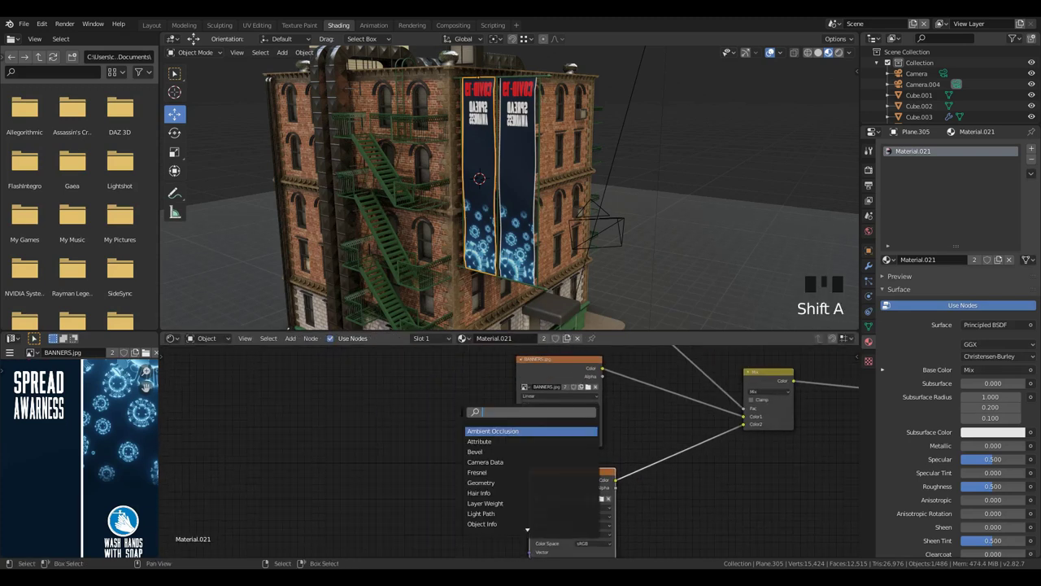
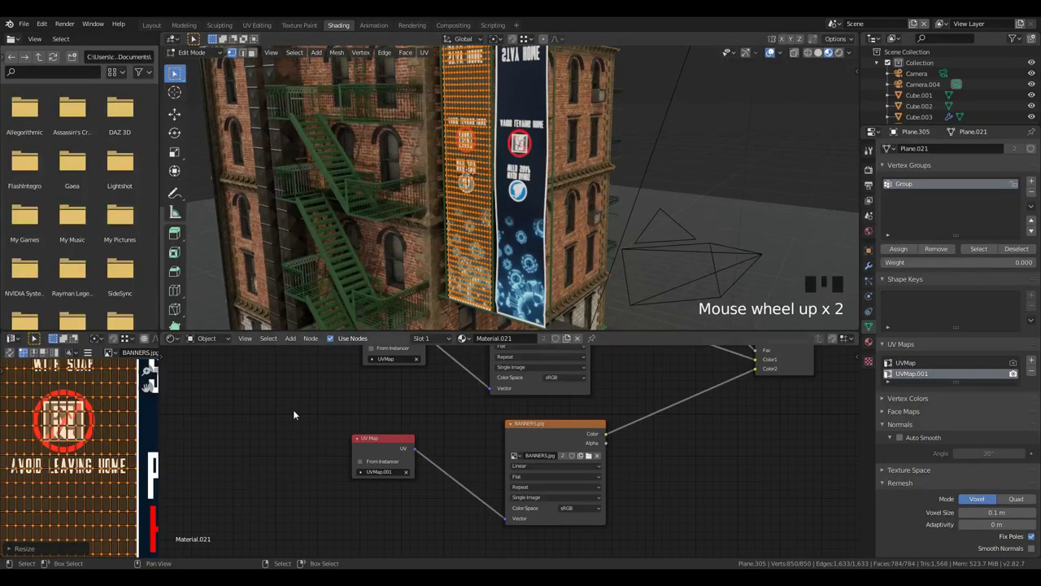
- Scale and rotate the second banner's UVs to fill the AVOID LEAVING HOME artwork
key("r")
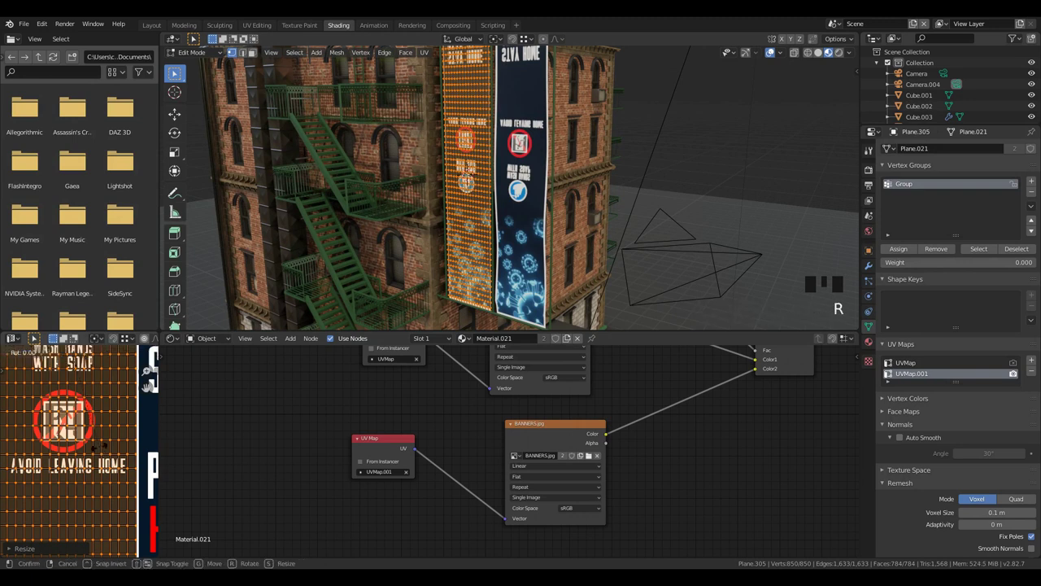
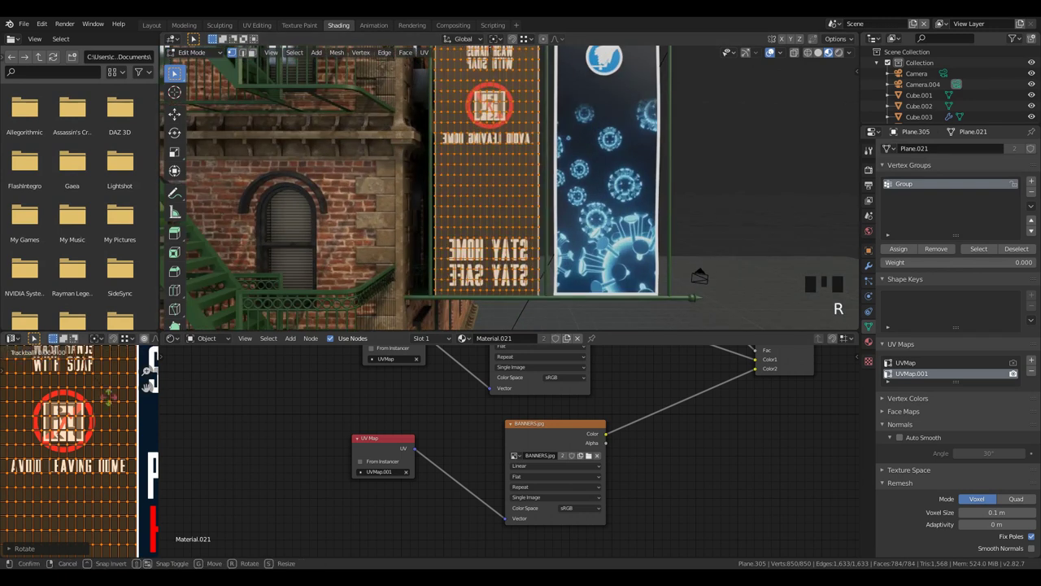
scroll("down", 3)
left_click_drag(489, 87, 505, 133)
key("Tab")
key("Tab")
key("r")
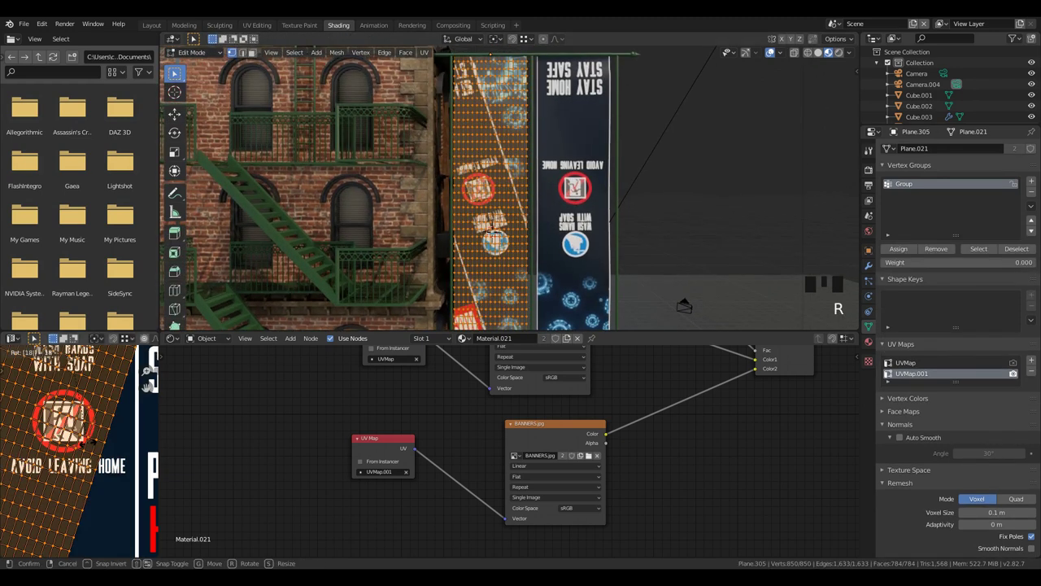
key("Tab")
left_click_drag(610, 224, 587, 508)
left_click_drag(588, 509, 539, 174)
left_click_drag(538, 173, 474, 190)
- Switch both banner image textures to linear colour in the Shader Editor
scroll("down", 3)
left_click_drag(507, 195, 551, 423)
scroll("down", 3)
left_click(572, 393)
middle_click(565, 382)
scroll("up", 3)
key("shift+a")
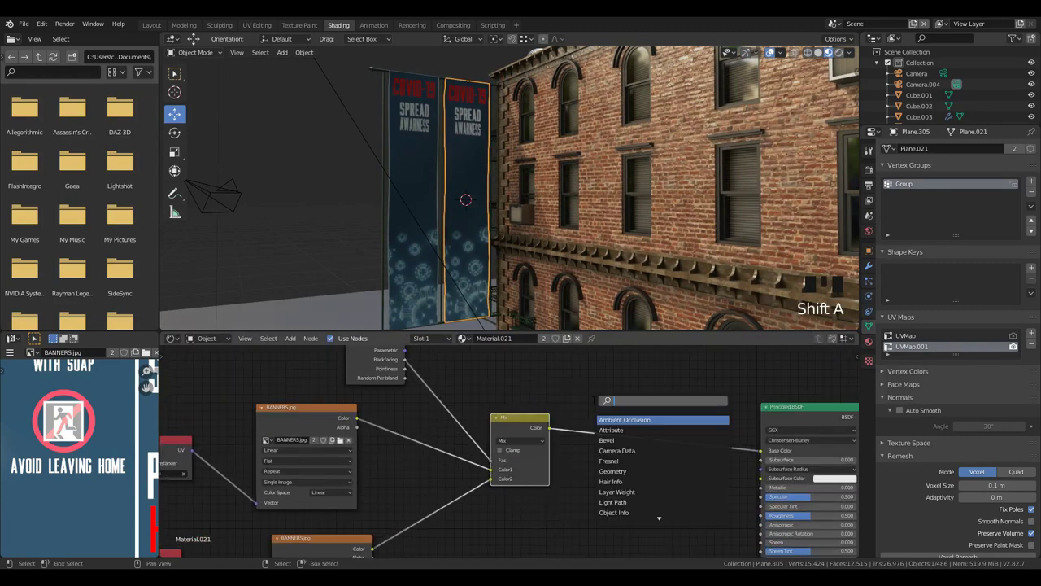
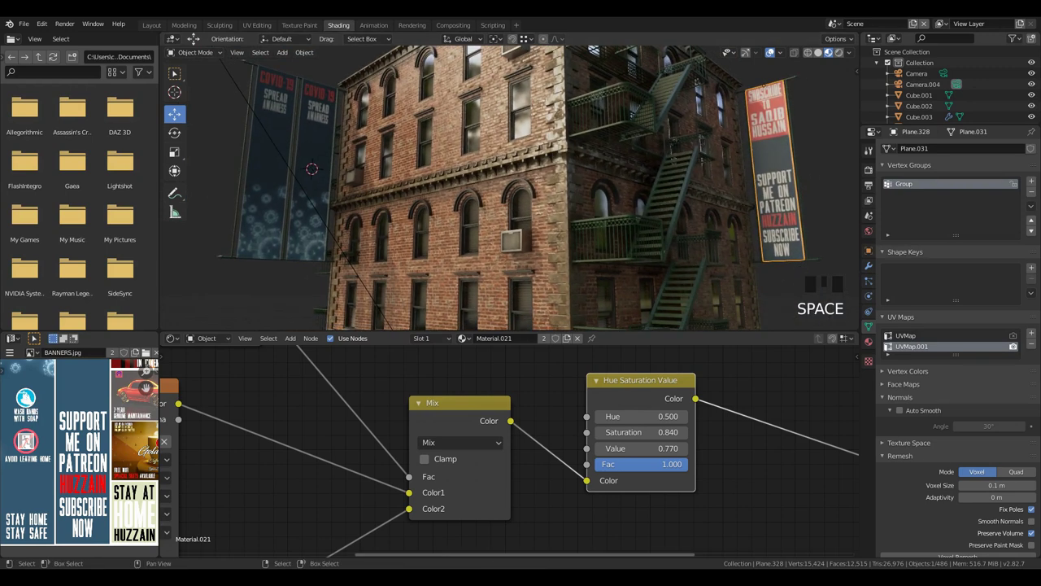
- Maximize the 3D view and orbit to check the banners on the building front
left_click_drag(479, 269, 458, 283)
key("ctrl+space")
left_click_drag(442, 339, 408, 463)
left_click_drag(410, 462, 487, 402)
right_click(488, 403)
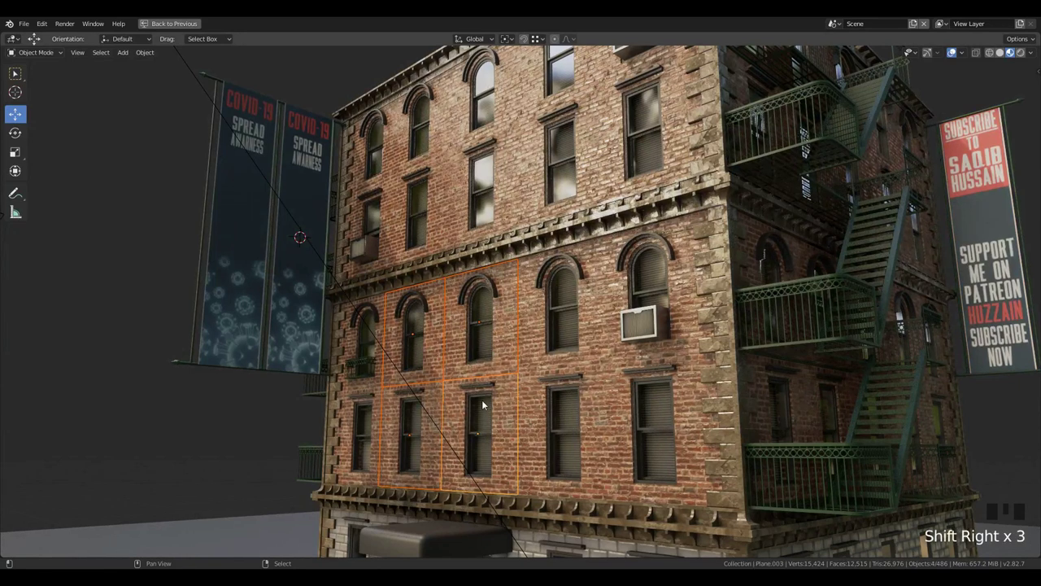
- Snap the 3D cursor with Shift+S to seat the duplicated pole against the wall
key("shift+s")
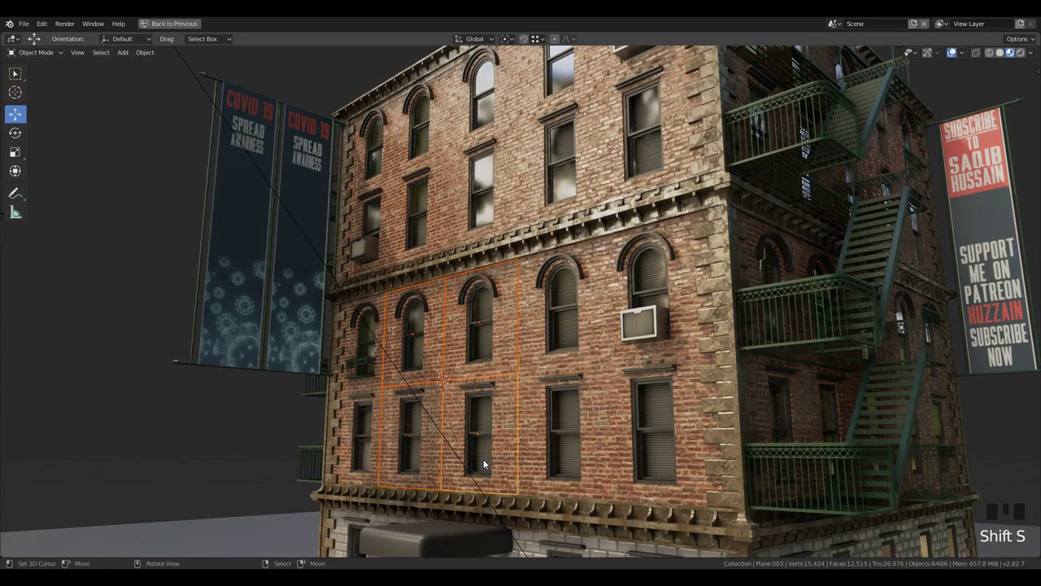
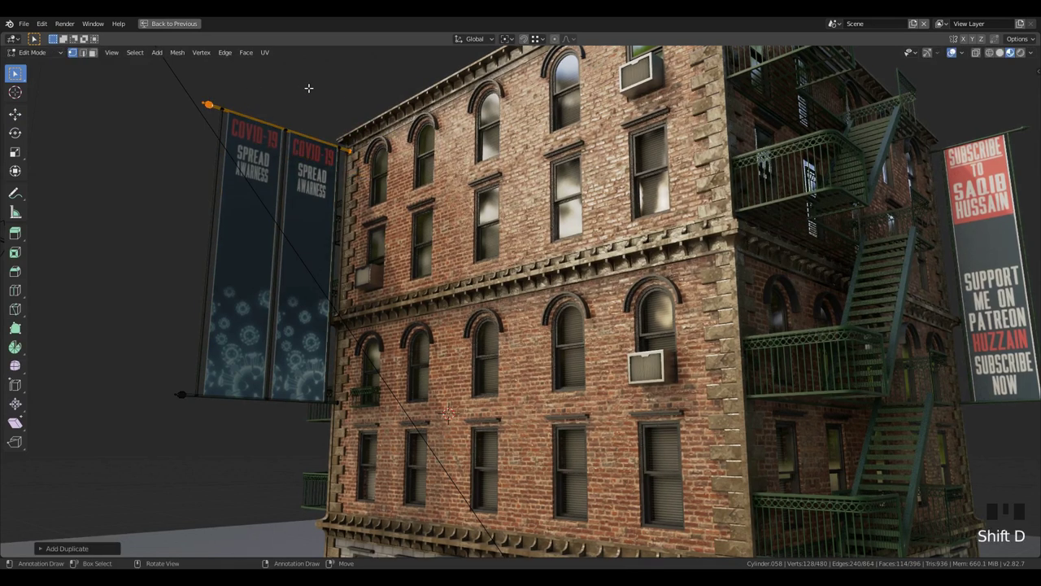
key("shift+s")
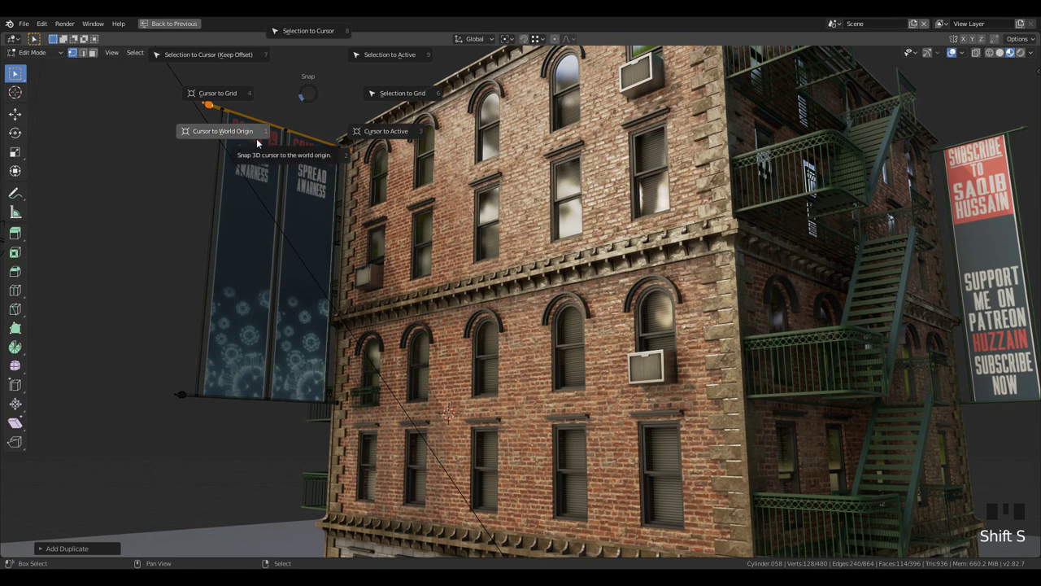
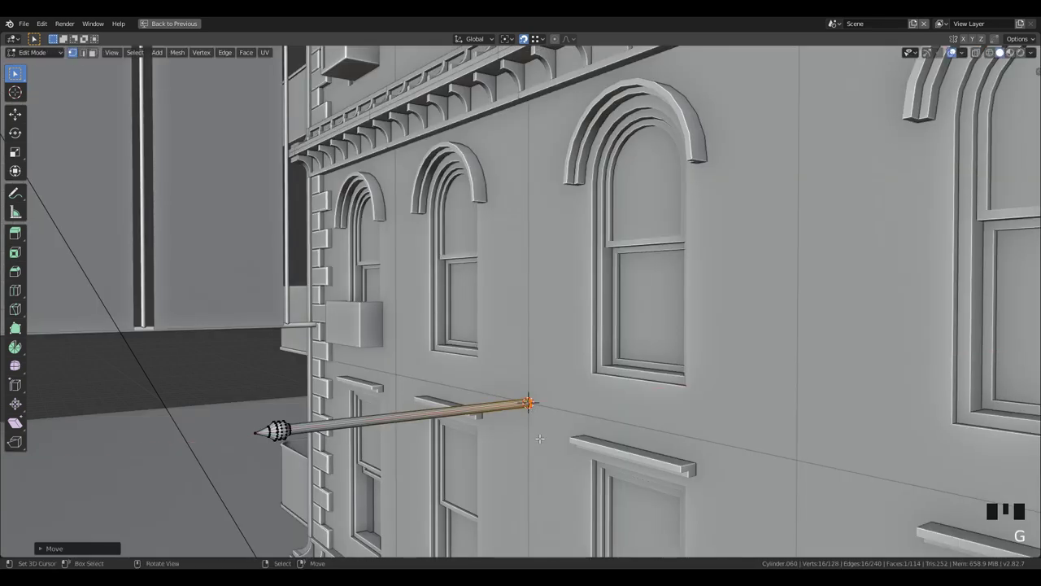
- Set the pole's origin to the 3D cursor at its wall end and tilt it upward about Y
key("Tab")
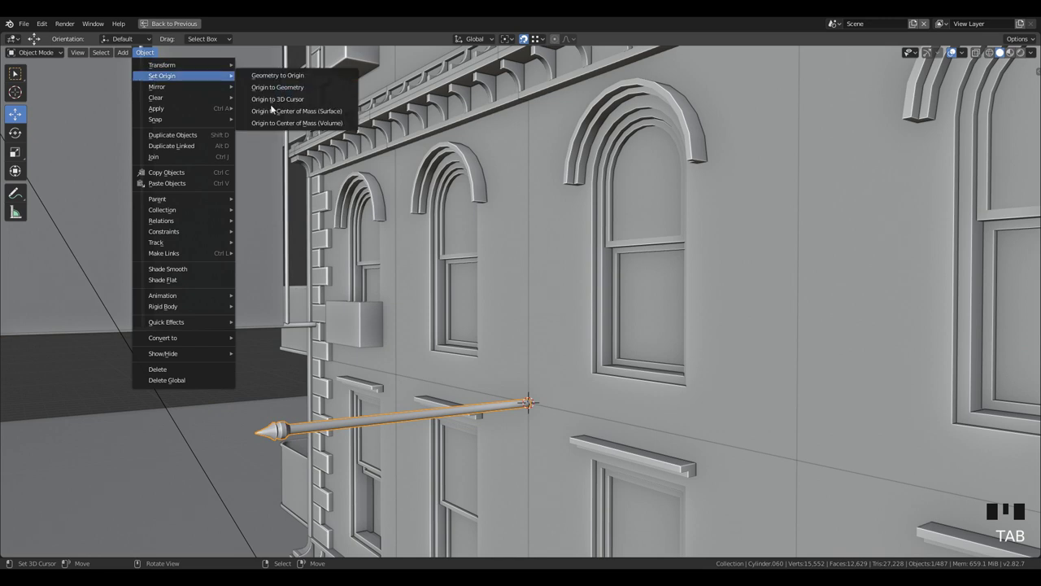
left_click_drag(274, 101, 477, 351)
scroll("down", 3)
left_click_drag(489, 453, 591, 402)
key("z")
left_click_drag(591, 397, 568, 388)
scroll("up", 3)
key("r")
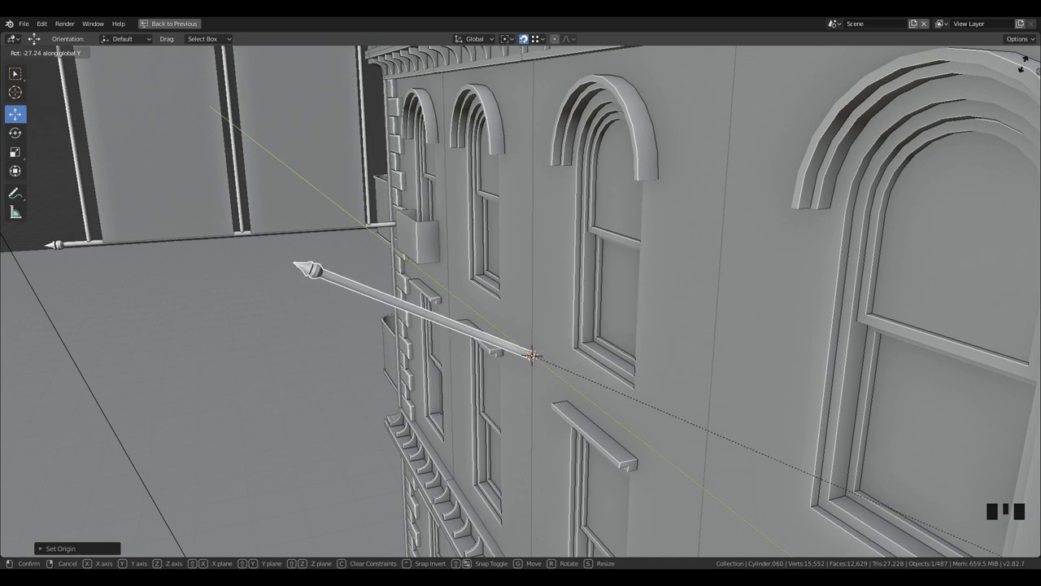
scroll("down", 3)
left_click_drag(515, 424, 613, 417)
scroll("up", 3)
left_click_drag(586, 408, 581, 391)
- Add a cylinder at the pole's base and rotate it to sit along the pole
key("Tab")
key("shift+s")
key("shift+a")
scroll("down", 3)
key("r")
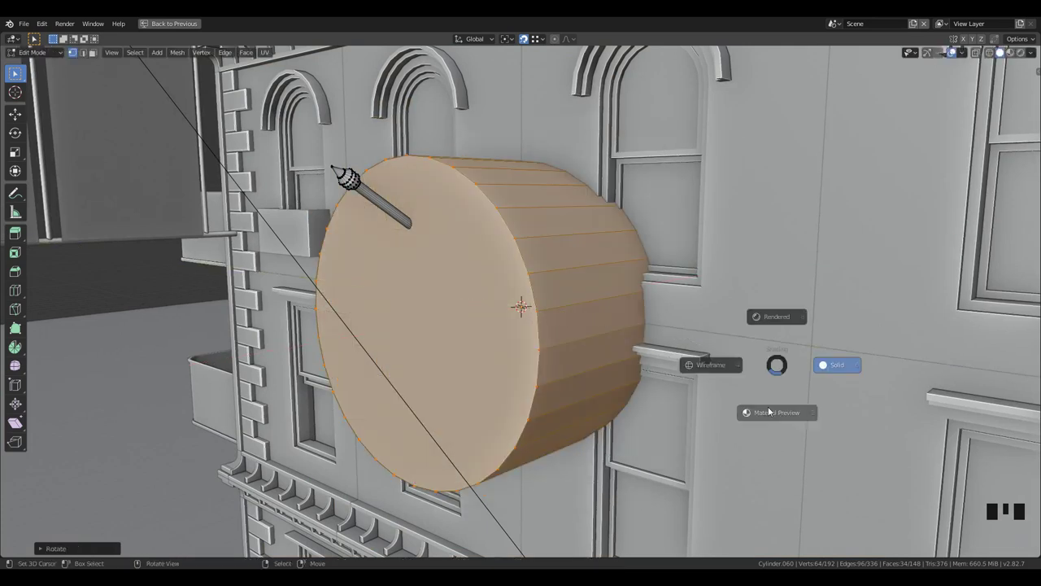
- Scale the cylinder down and stretch it along X into a small bracket collar
key("z")
key("s")
scroll("up", 3)
key("s")
scroll("down", 3)
scroll("up", 3)
key("s")
key("s")
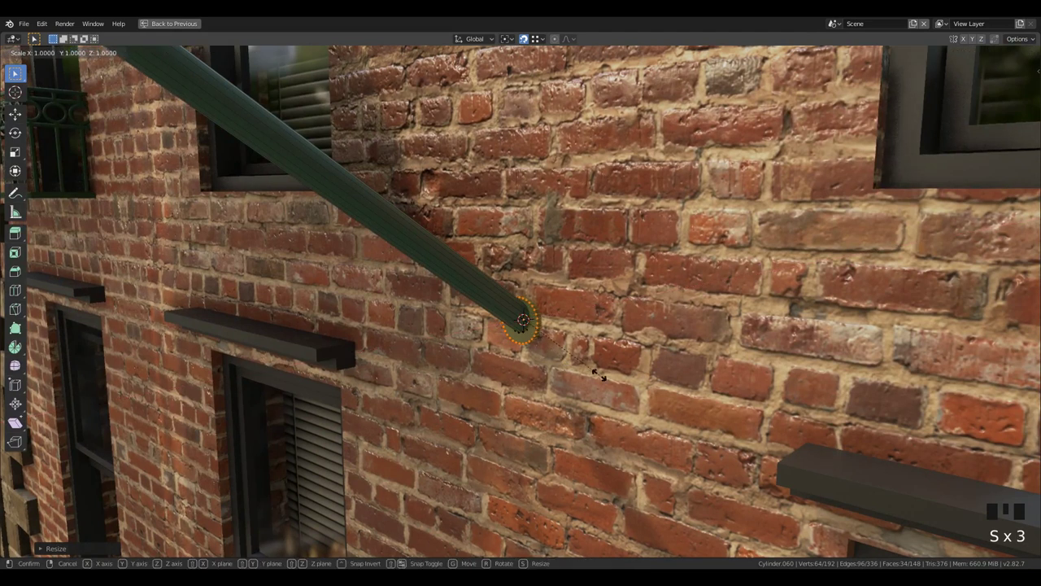
key("s")
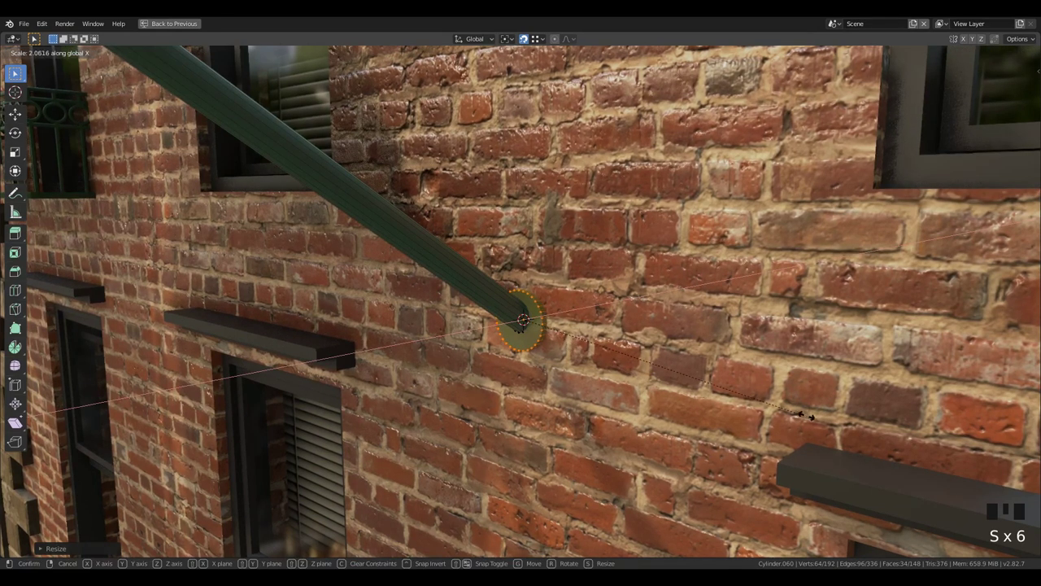
scroll("down", 3)
- Finish the collar hugging the pole's wall end and leave Edit Mode
key("Tab")
key("shift+`")
key("a")
key("a")
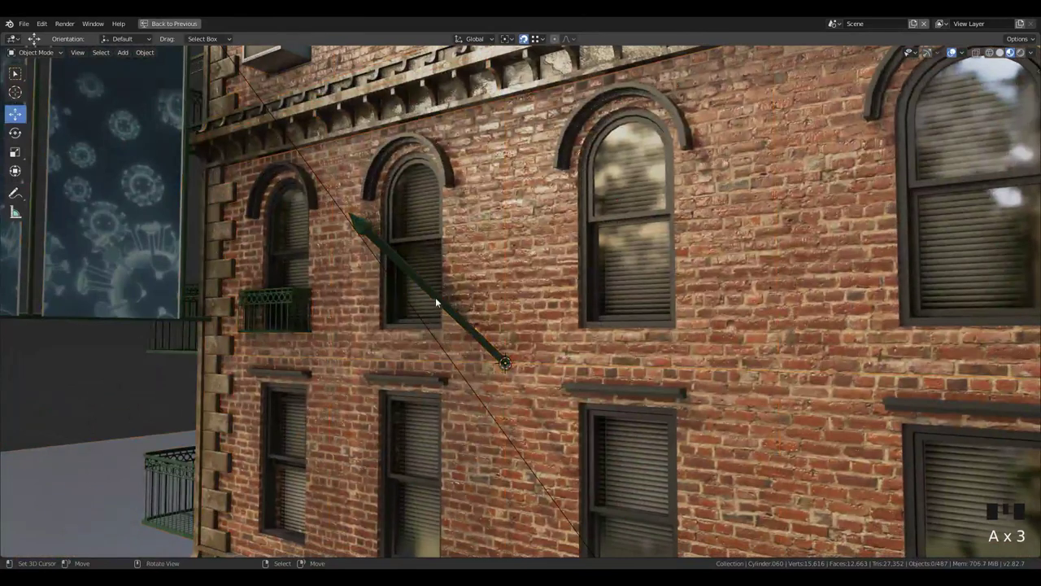
right_click(436, 302)
key("shift+a")
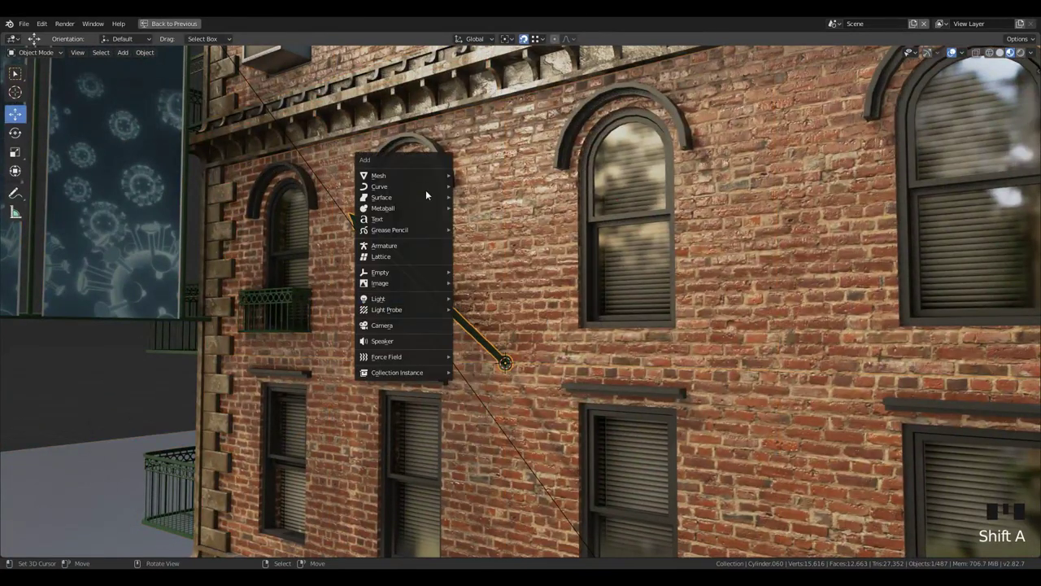
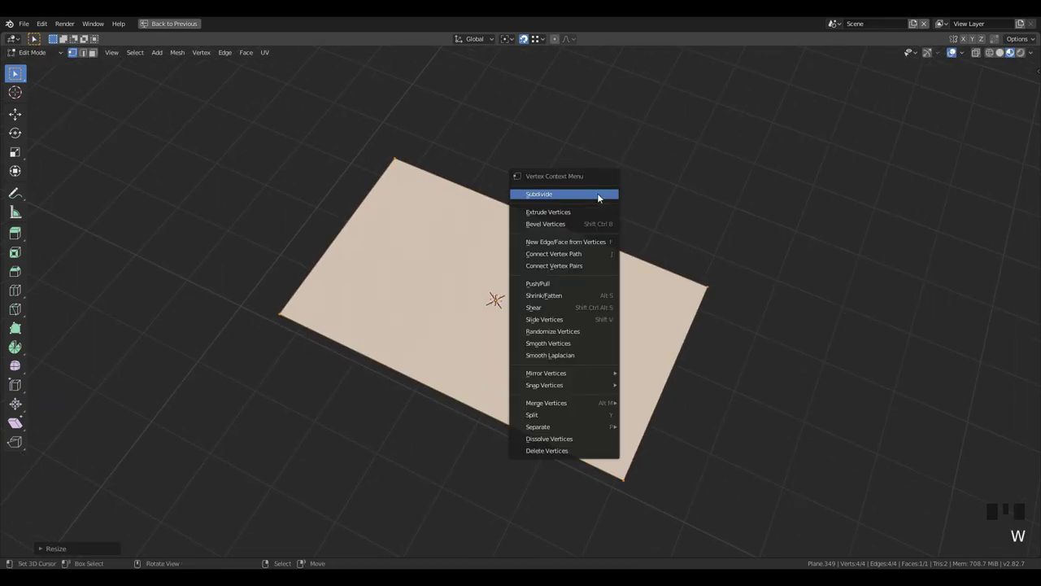
- Subdivide the new rectangular plane into a dense grid of cuts
key("w")
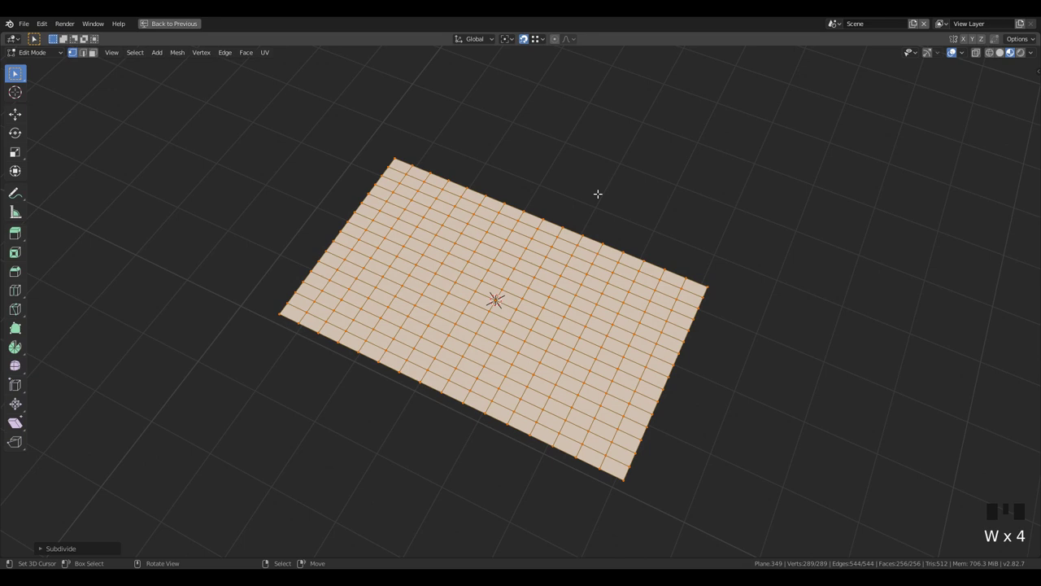
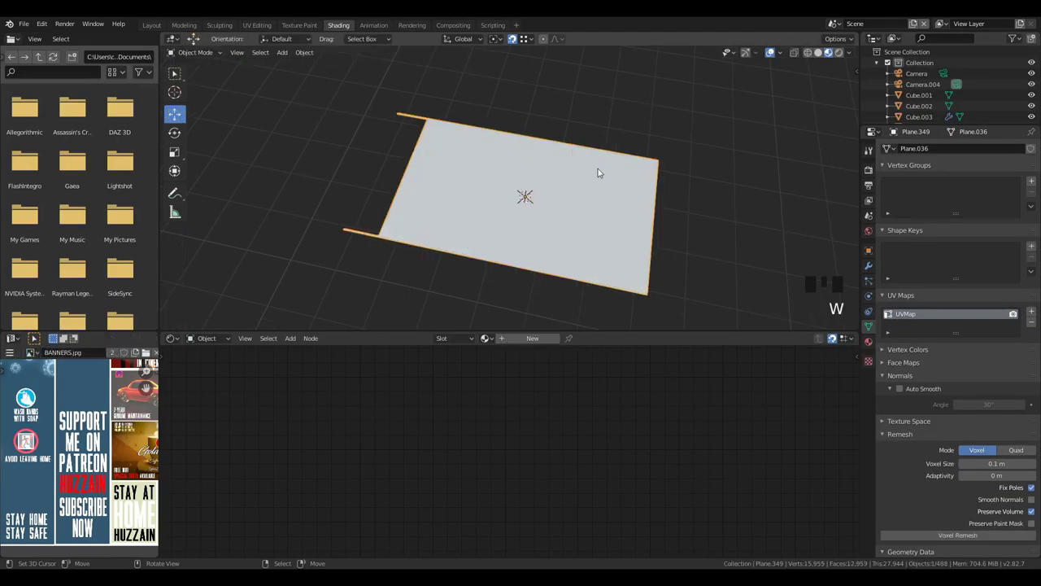
- Ripple the grid plane with a Wave modifier and preview the waving animation
left_click_drag(873, 267, 923, 151)
left_click_drag(904, 353, 691, 253)
left_click_drag(692, 253, 636, 226)
key("z")
key("space")
key("space")
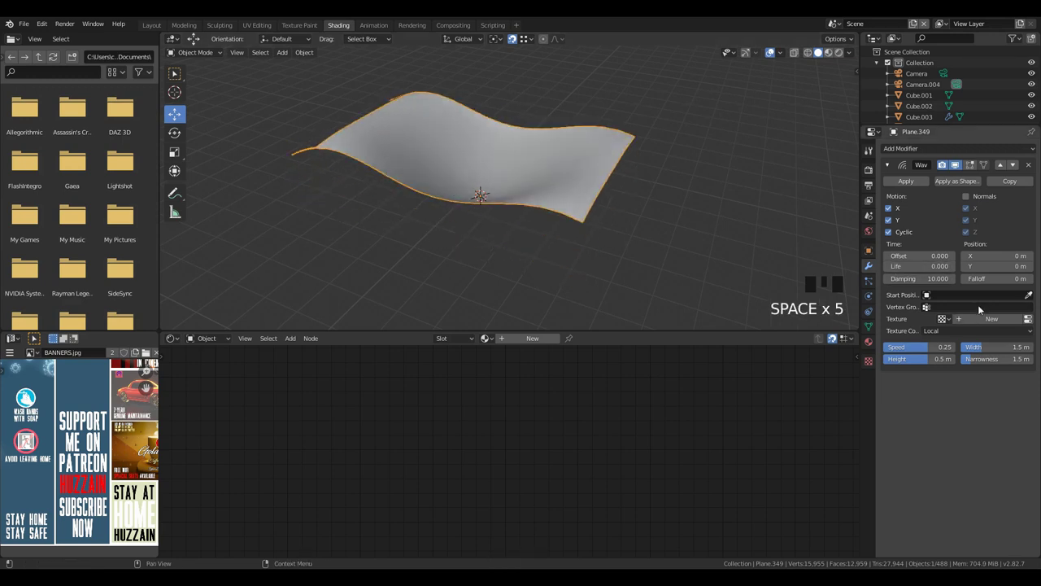
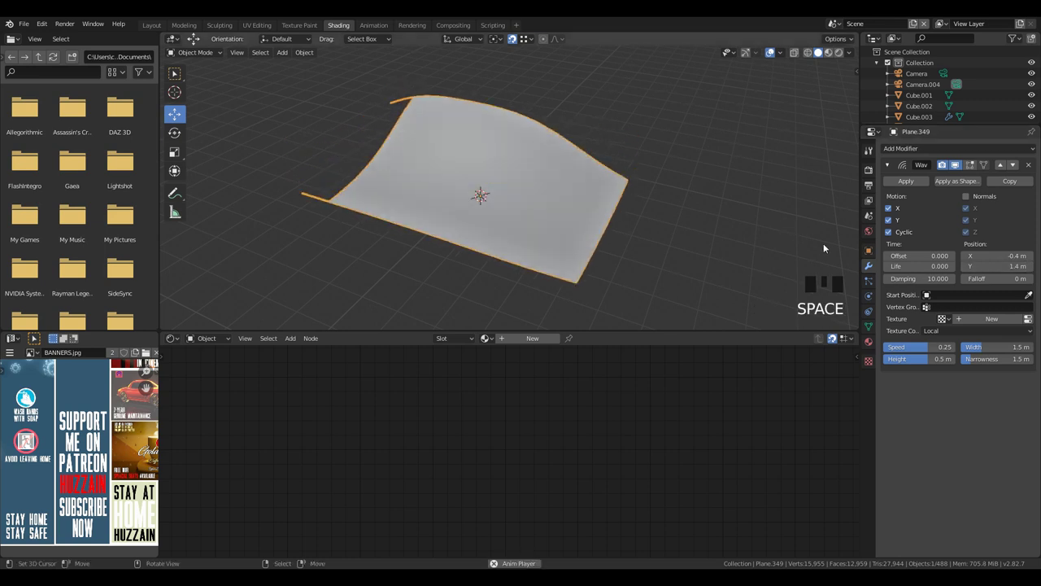
key("space")
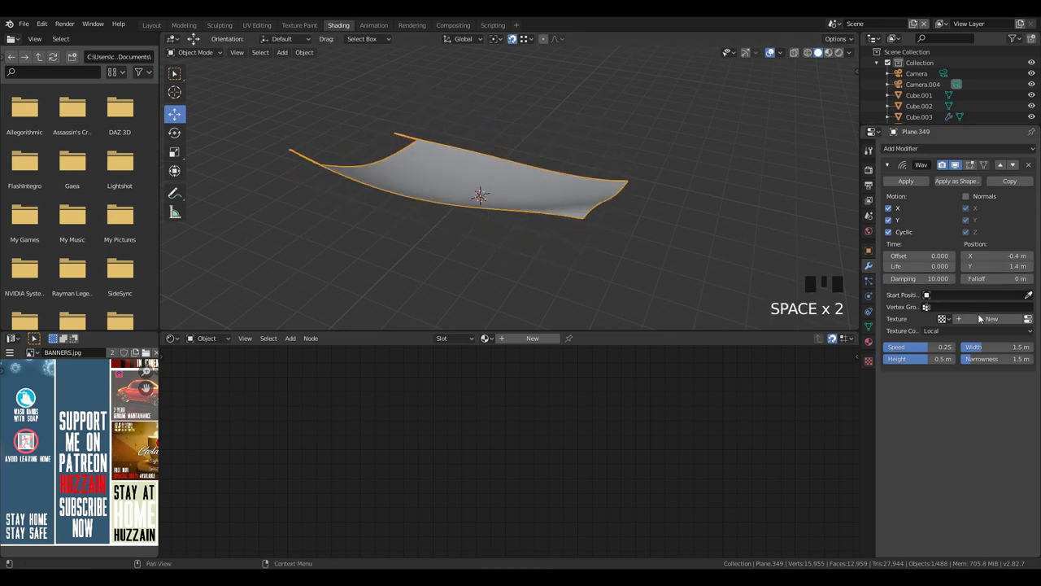
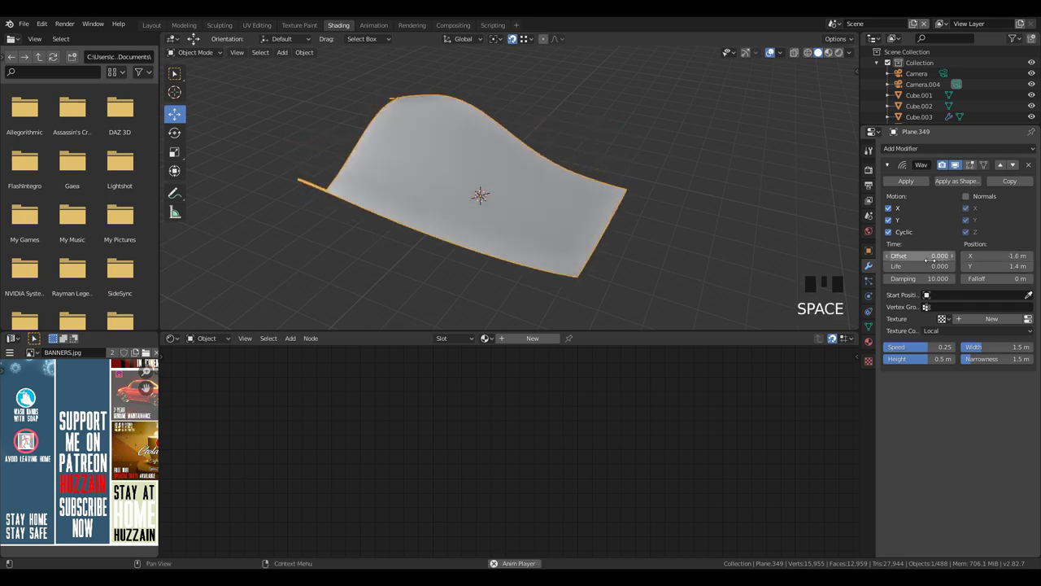
key("space")
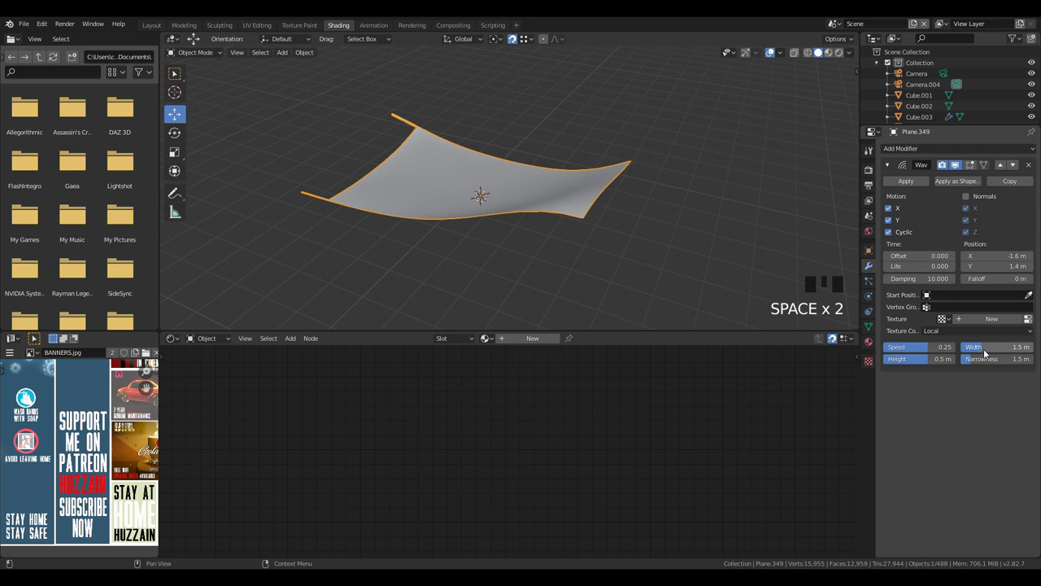
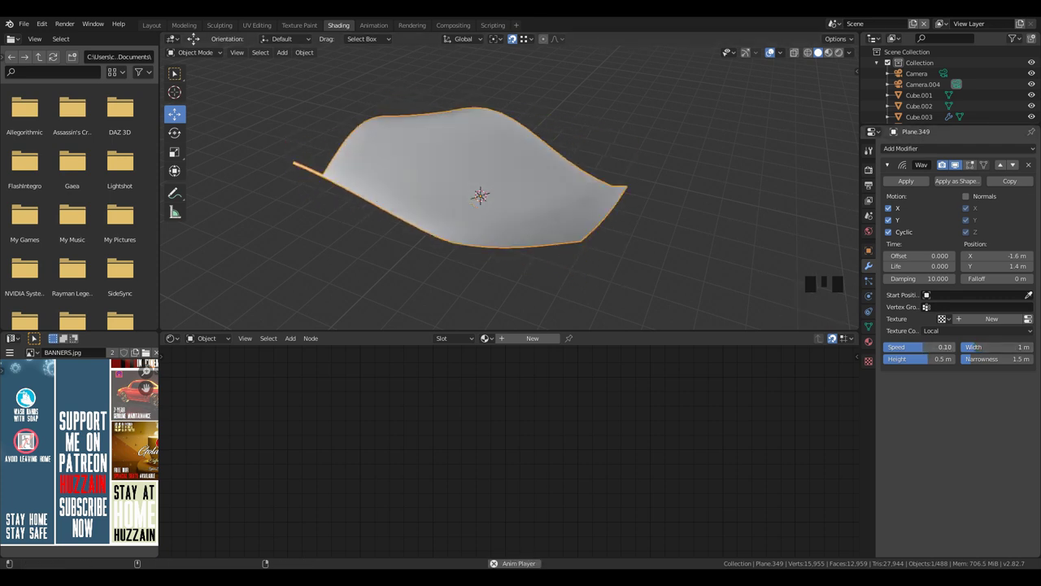
- Check the banner's mesh in Edit Mode with the wave applied
key("space")
left_click_drag(467, 231, 484, 246)
scroll("up", 3)
key("z")
key("a")
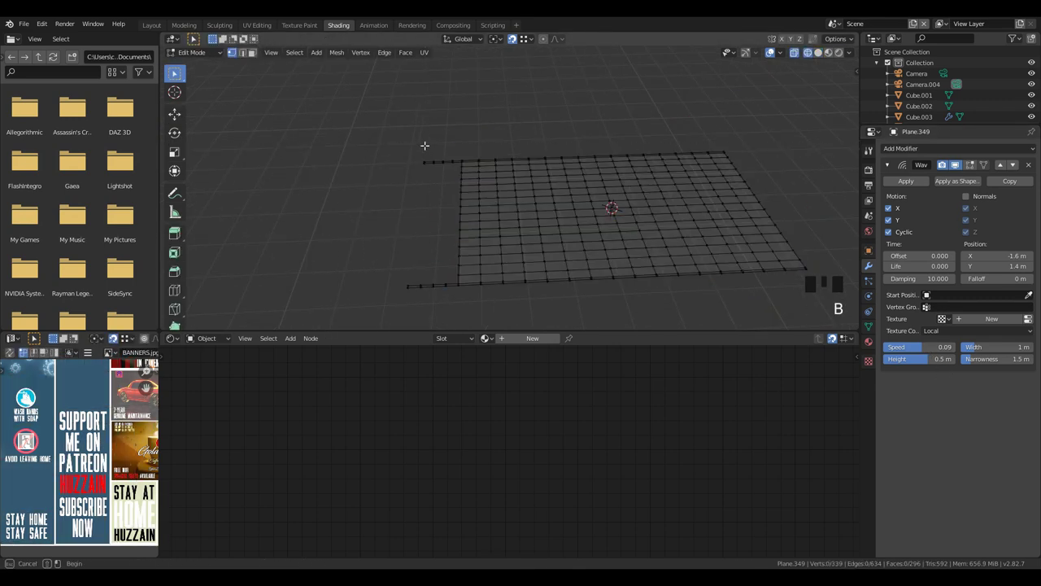
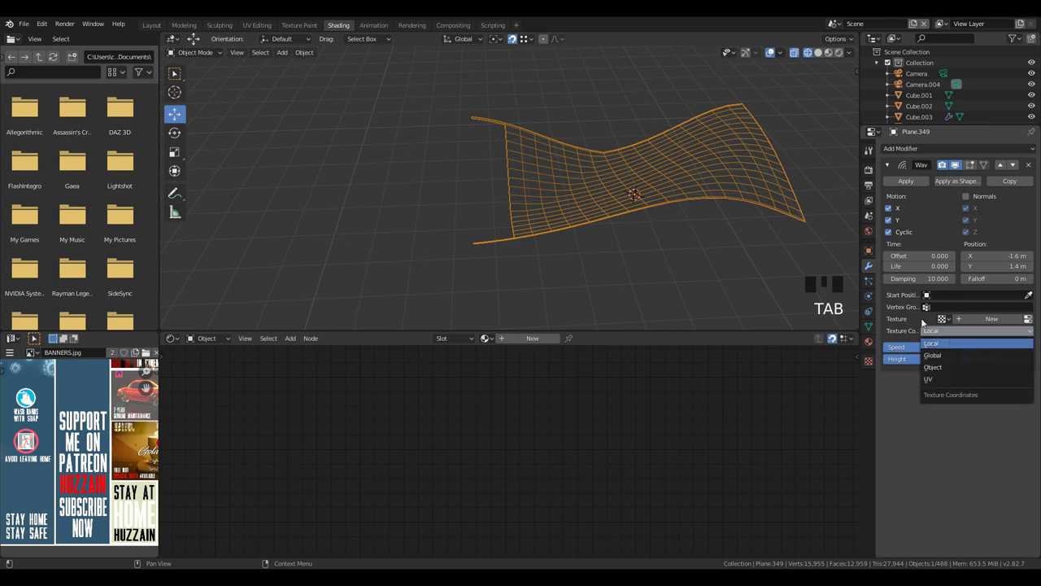
- Bring the waving banner back into the full scene near the angled pole
left_click_drag(936, 325, 685, 249)
middle_click(684, 249)
key("space")
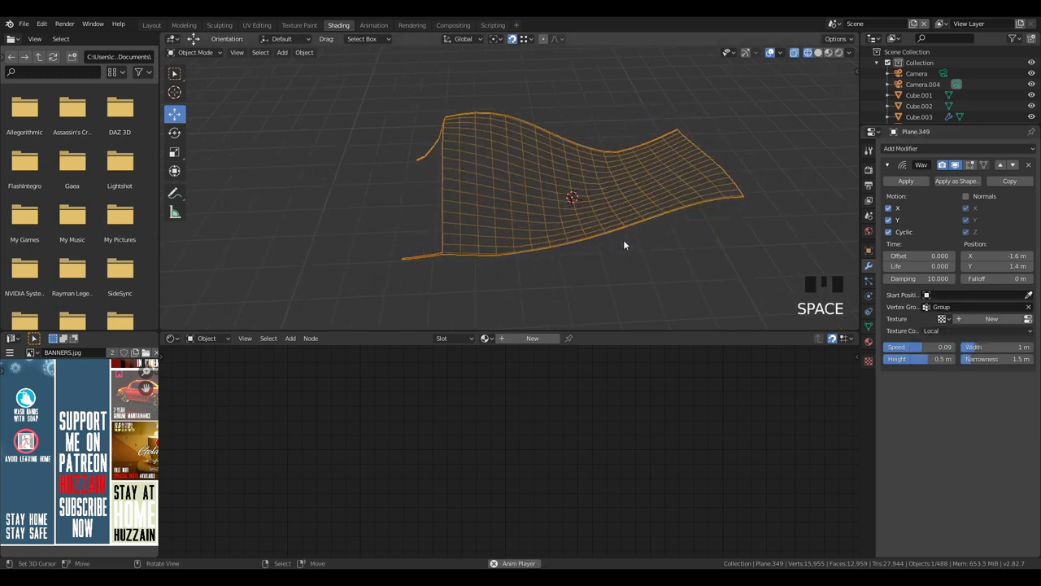
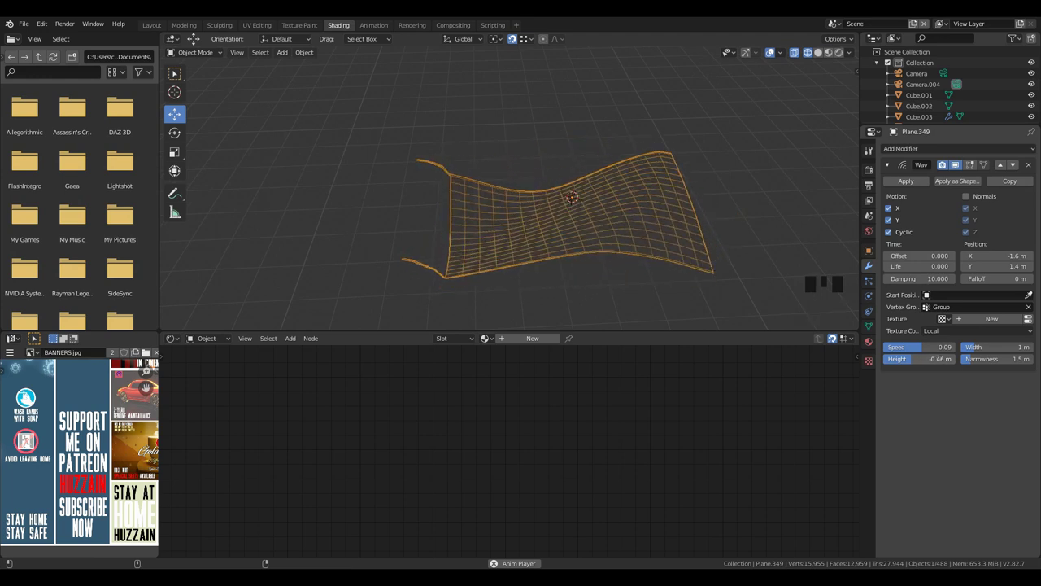
left_click_drag(631, 226, 640, 278)
key("z")
middle_click(657, 241)
key("/")
- Move the banner onto the angled pole and mirror a copy (Ctrl+M) for the second pole
left_click_drag(605, 274, 719, 235)
key("g")
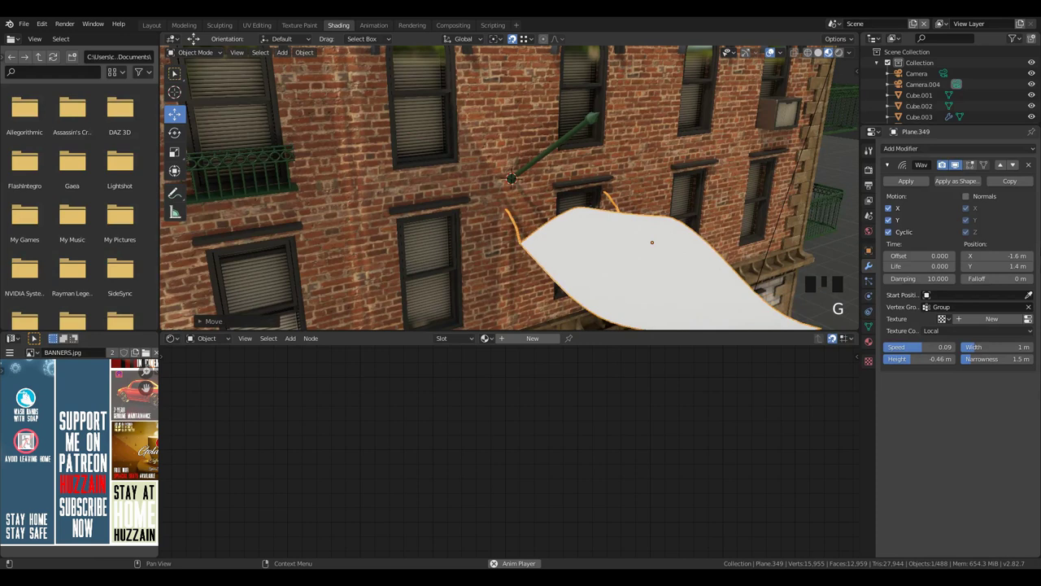
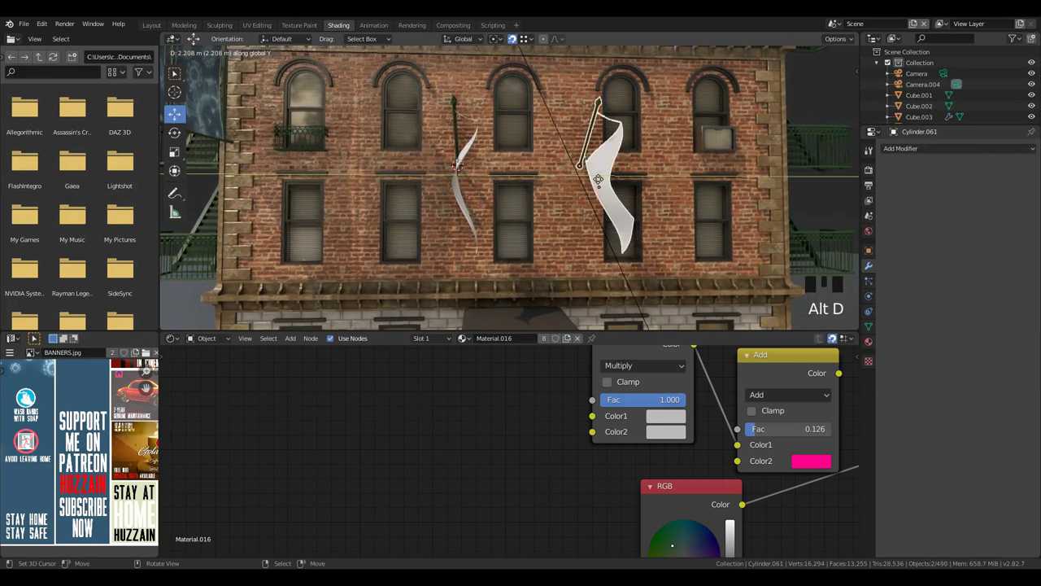
key("shift+Tab")
key("g")
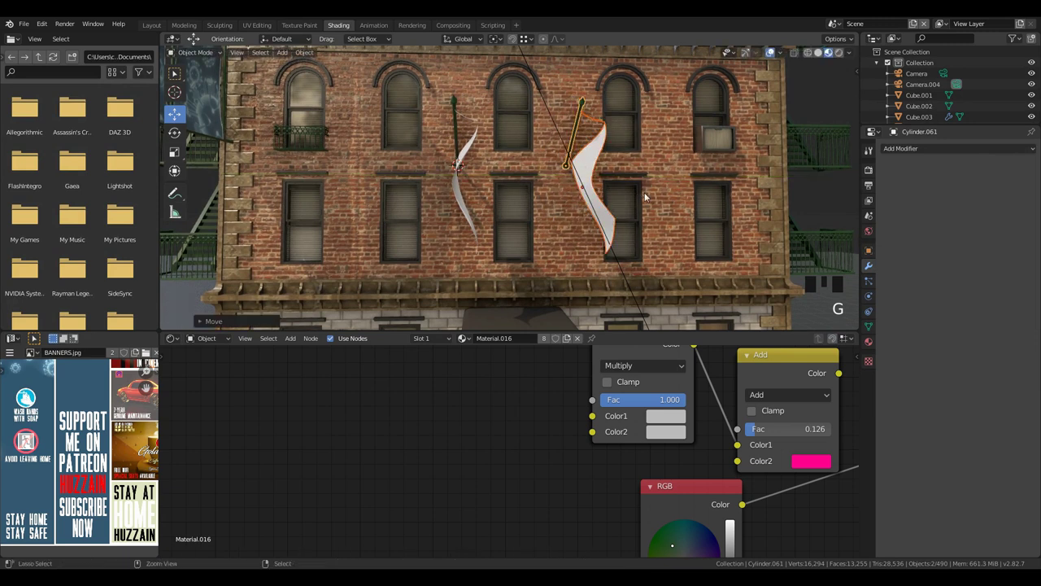
key("ctrl+m")
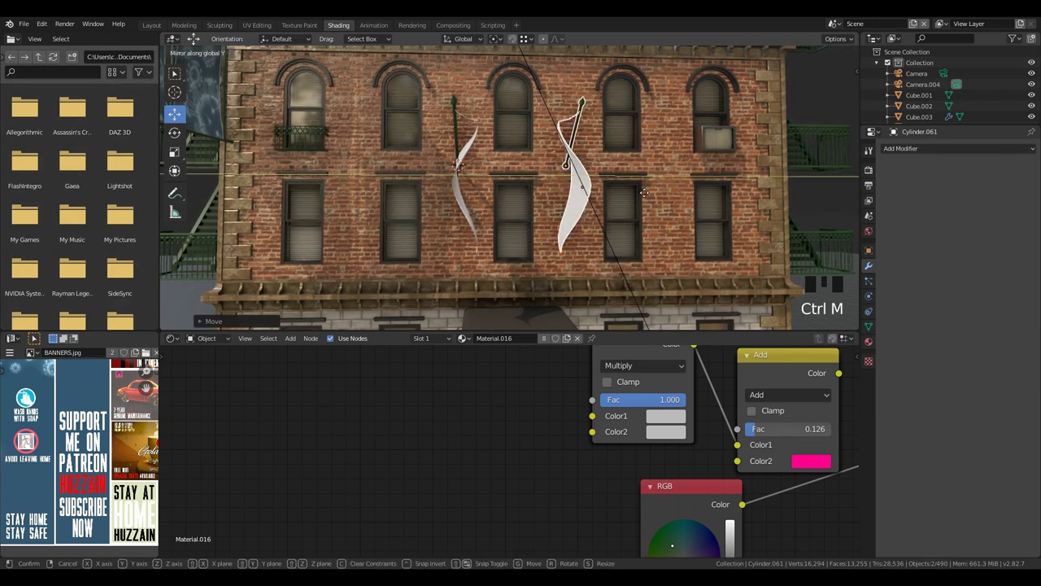
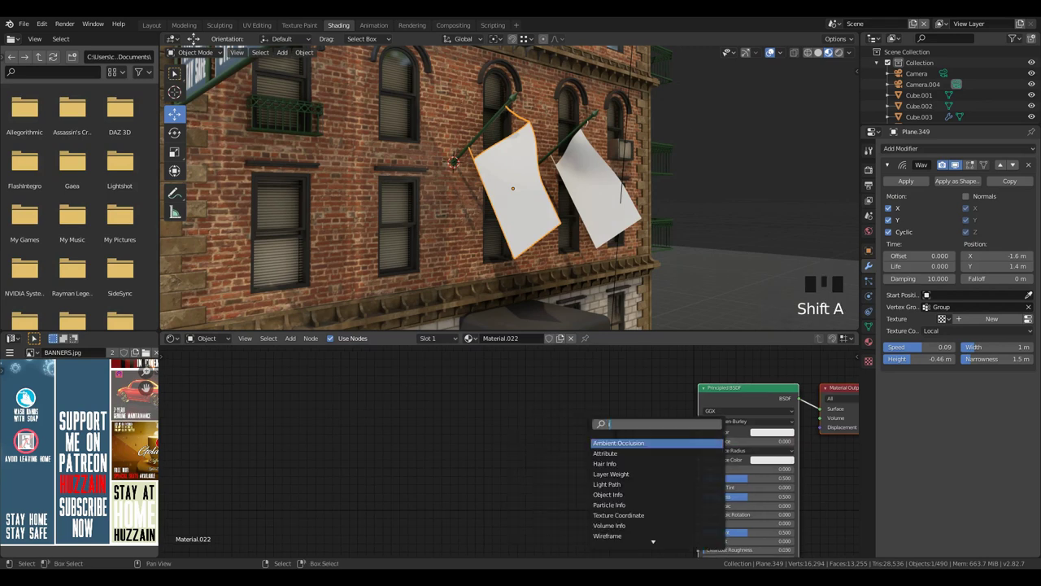
- Add an Image Texture node with the US flag PNG driving both flags' shader color
scroll("up", 3)
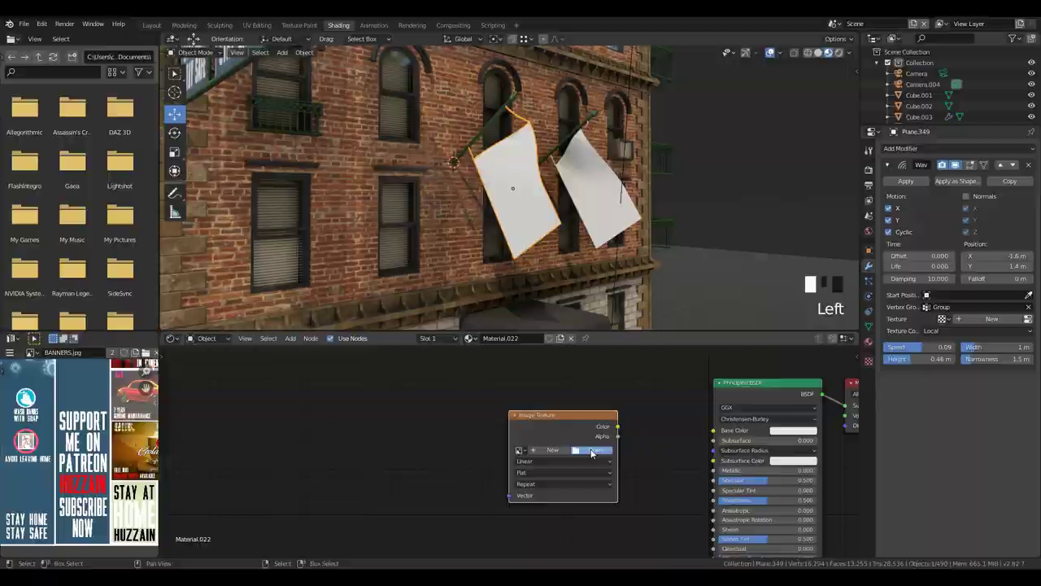
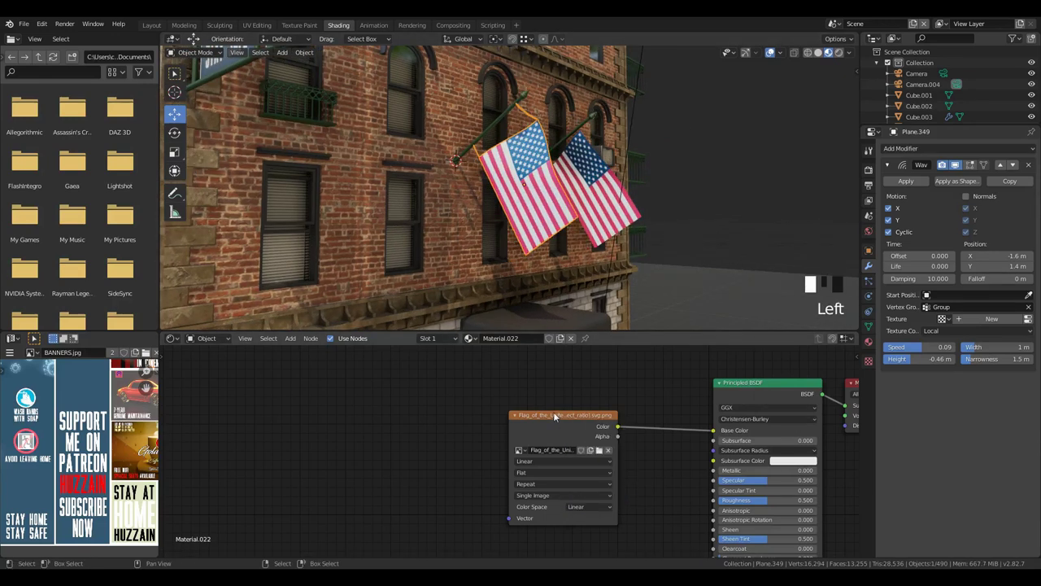
key("shift+a")
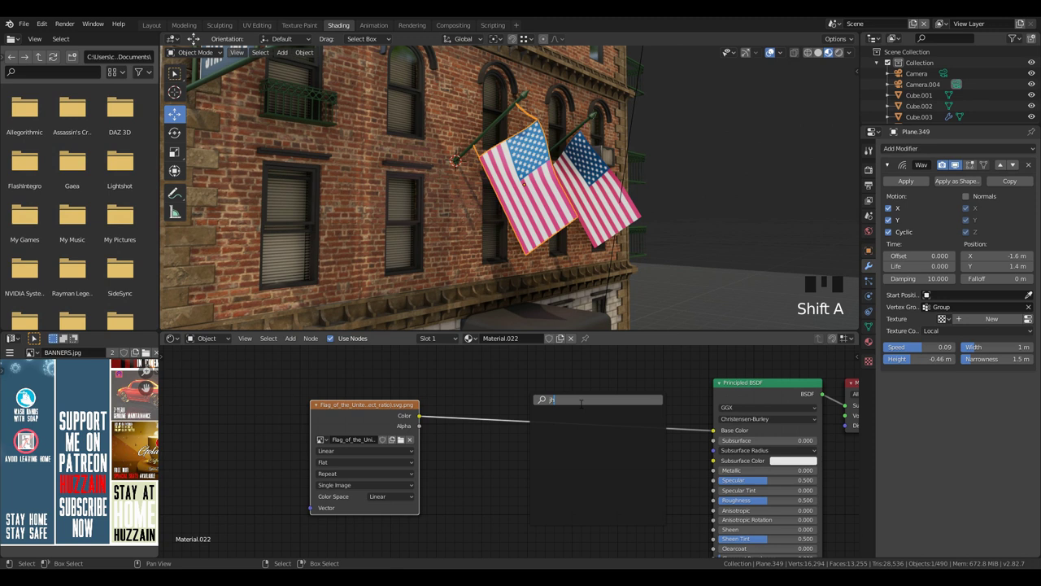
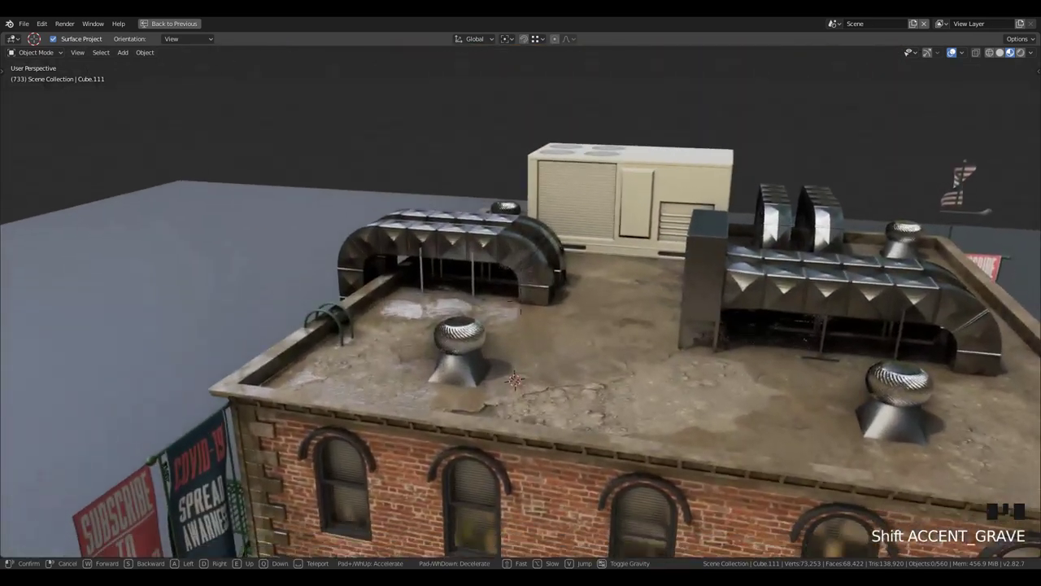
- Add a new cube and scale it down to rooftop size
left_click(363, 356)
key("shift+a")
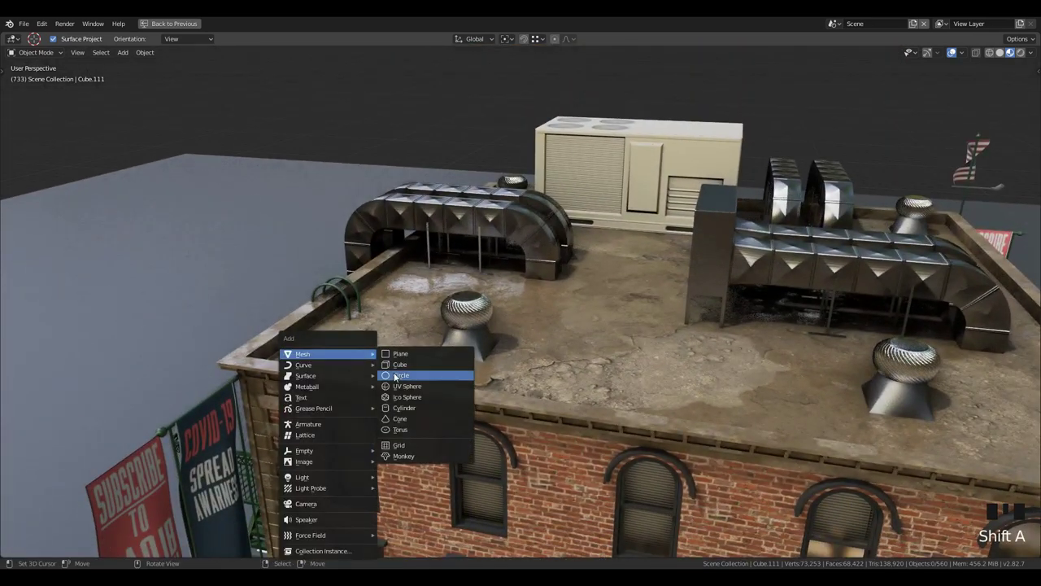
key("Tab")
key("s")
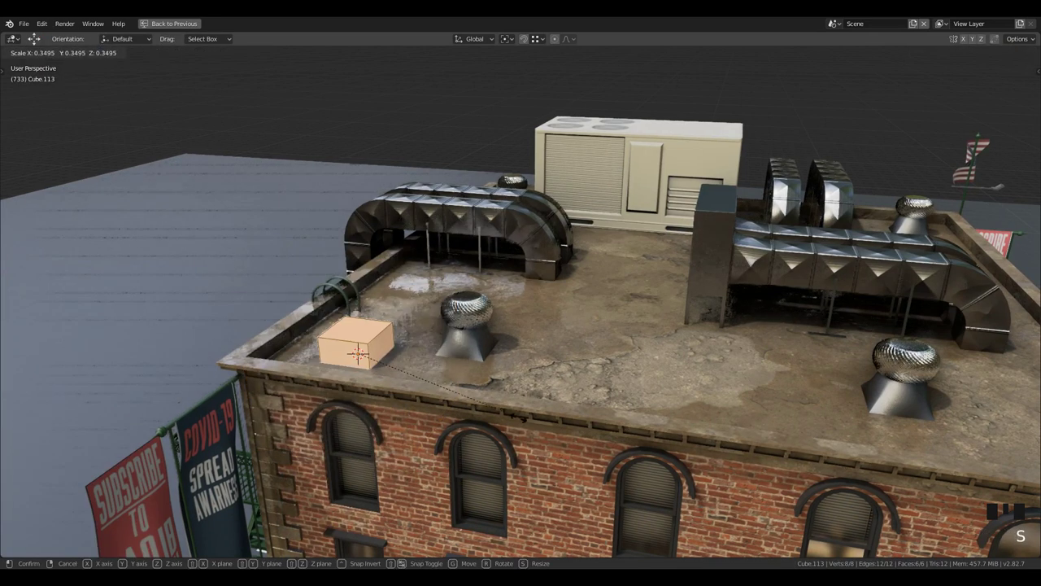
key("g")
key("Tab")
- Move the cube up onto the building's roof
key("g")
scroll("down", 3)
left_click_drag(495, 384, 661, 358)
key("KP_Decimal")
scroll("down", 3)
left_click_drag(634, 354, 601, 334)
scroll("up", 3)
key("g")
key("g")
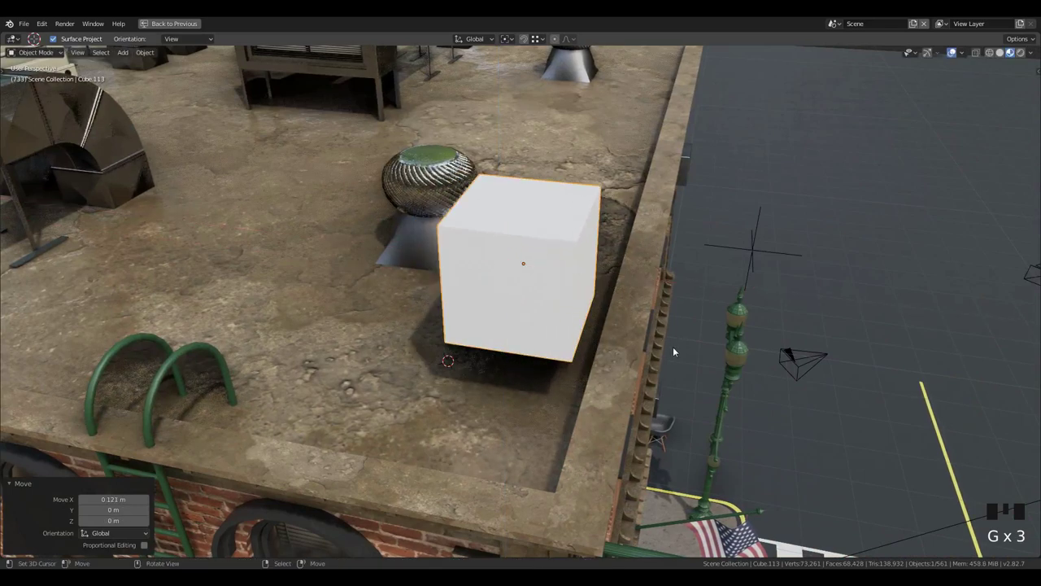
left_click_drag(626, 343, 639, 295)
key("ctrl+space")
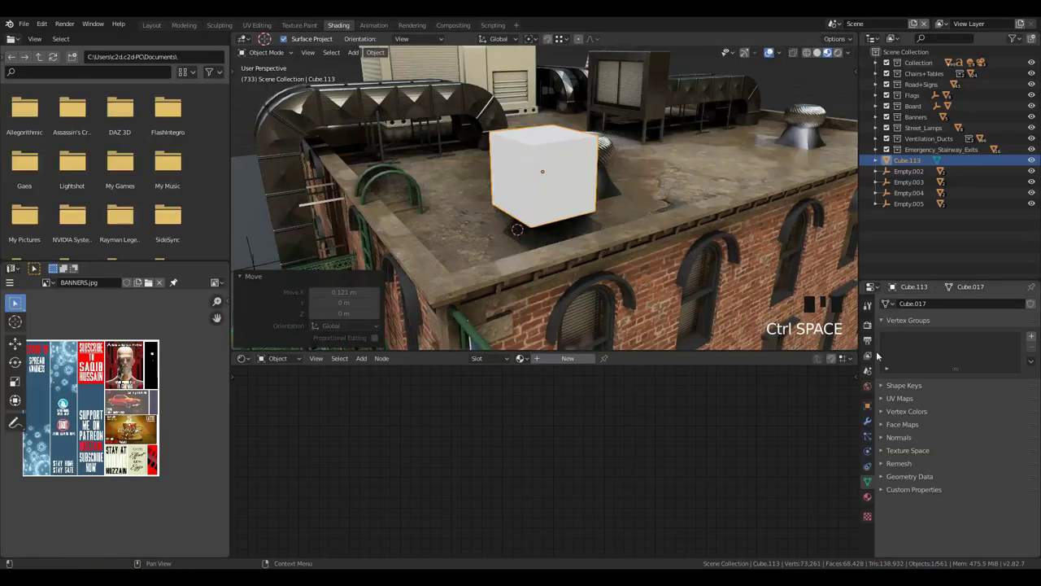
- Settle the cube beside the rooftop vent ready for mesh editing
left_click(872, 427)
left_click_drag(928, 306, 667, 297)
left_click_drag(667, 297, 665, 314)
scroll("up", 3)
left_click_drag(541, 292, 609, 262)
key("Tab")
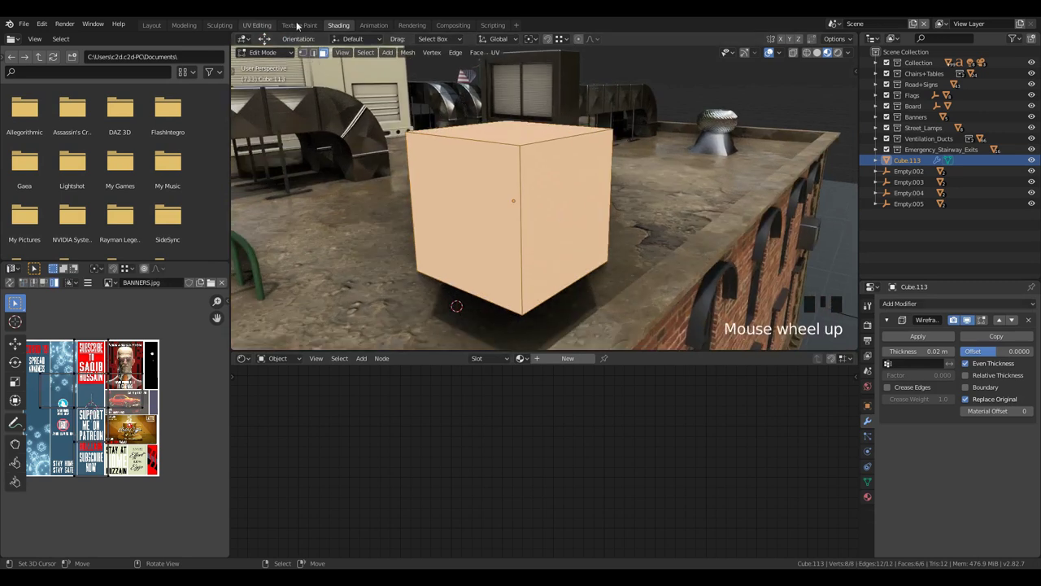
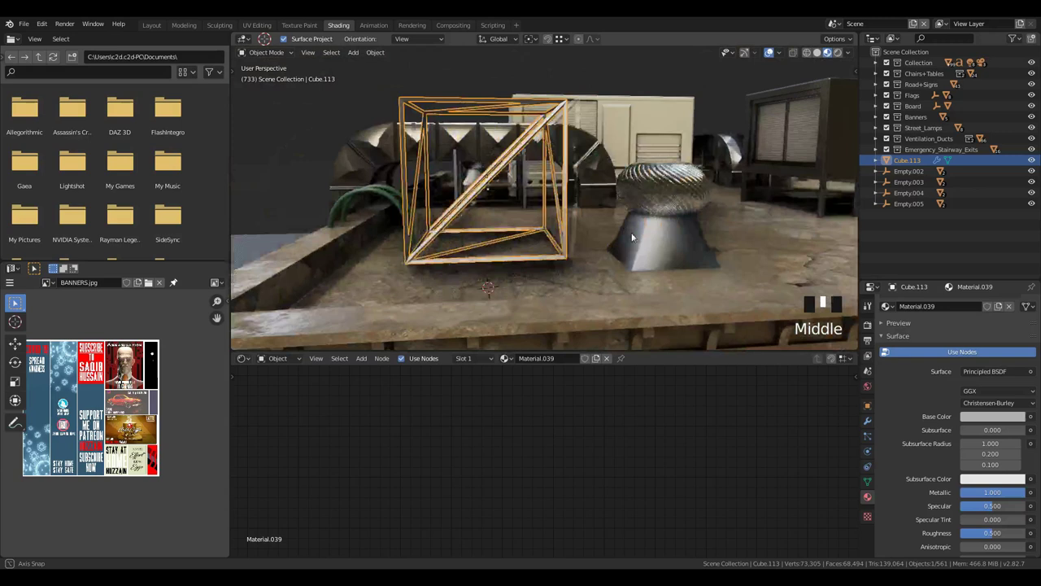
- Stretch the truss lengthwise so it spans the roof edge
scroll("down", 3)
middle_click(664, 278)
left_click(867, 424)
left_click_drag(940, 306, 887, 324)
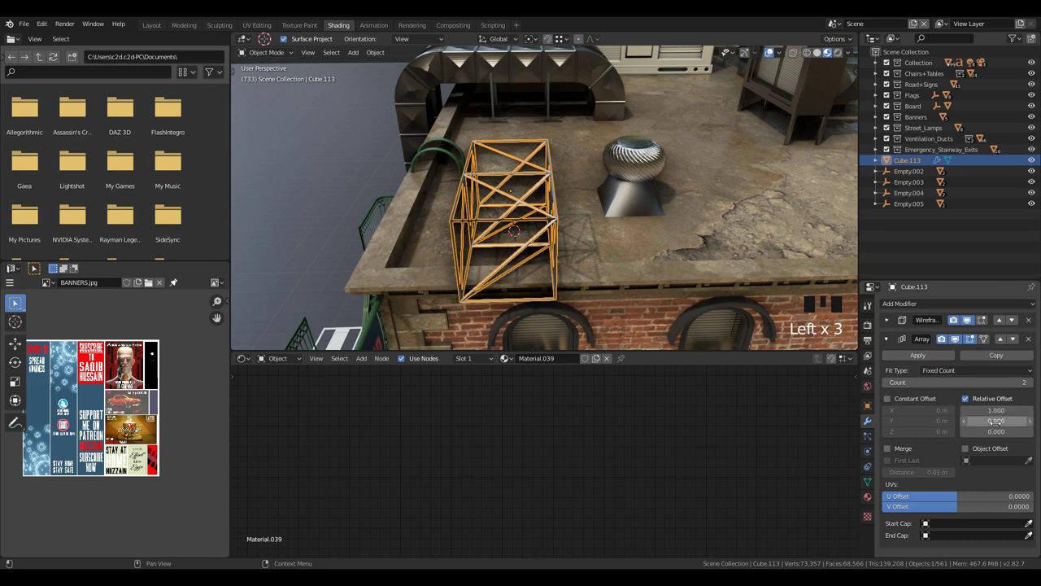
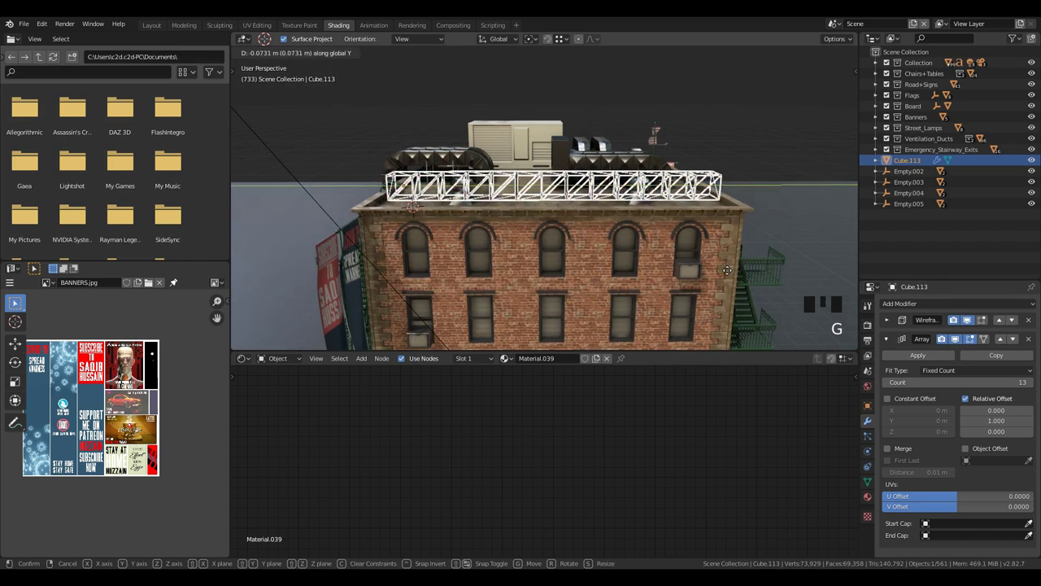
left_click_drag(998, 359, 661, 240)
scroll("down", 3)
left_click_drag(713, 240, 604, 256)
key("a")
key("a")
- Duplicate the truss and stack a second layer into a tall multi-bay lattice
left_click_drag(427, 276, 583, 271)
scroll("up", 3)
left_click_drag(578, 290, 630, 259)
scroll("up", 3)
right_click(503, 243)
left_click_drag(889, 361, 889, 316)
left_click(893, 286)
left_click_drag(628, 258, 494, 263)
scroll("down", 3)
left_click_drag(548, 242, 604, 175)
key("shift+a")
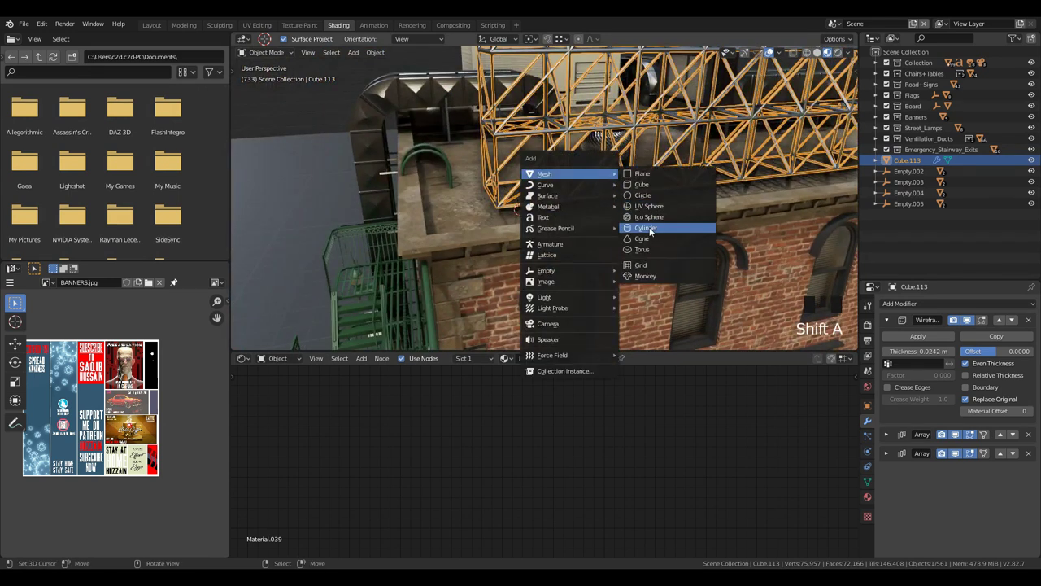
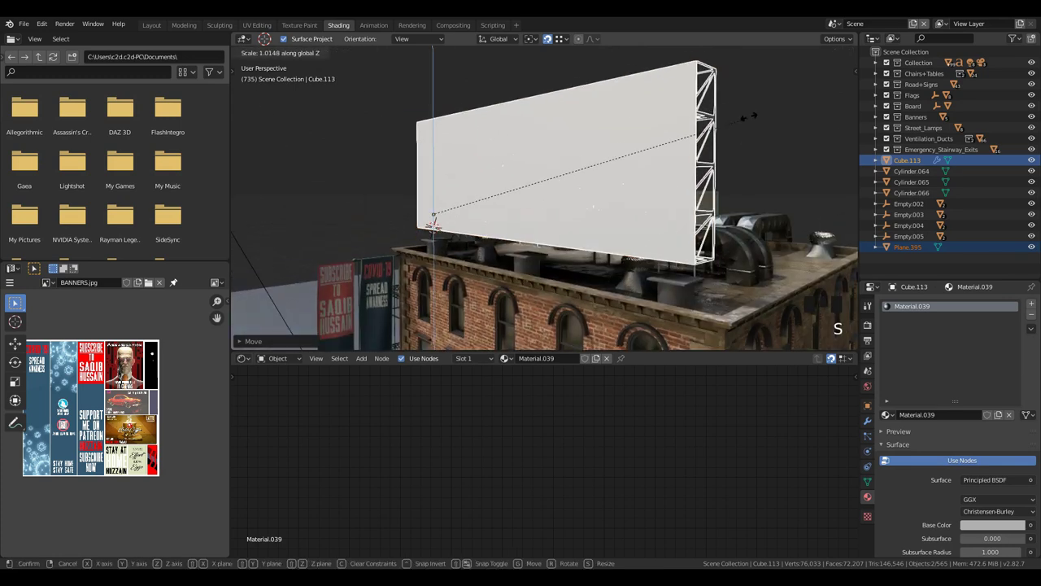
- Move to the rooftop billboard's top edge where the lamp will sit
left_click_drag(535, 277, 559, 240)
scroll("up", 3)
left_click_drag(561, 258, 549, 239)
scroll("up", 3)
key("g")
scroll("down", 3)
left_click_drag(527, 254, 655, 241)
scroll("up", 3)
left_click_drag(630, 245, 580, 111)
left_click_drag(583, 111, 620, 177)
- Add a cube there and shrink it to billboard-lamp size
key("shift+a")
key("s")
left_click_drag(589, 176, 654, 251)
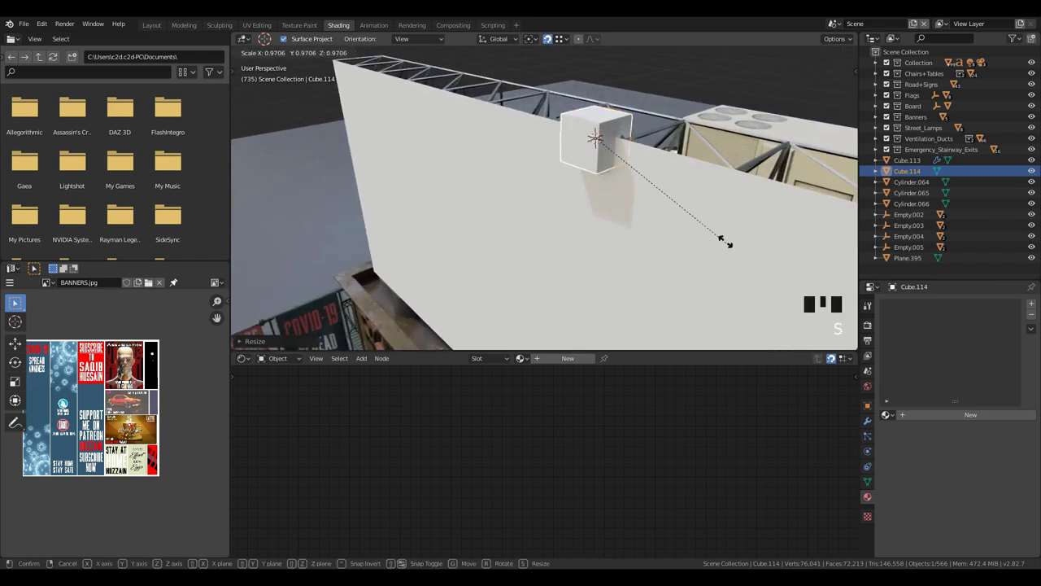
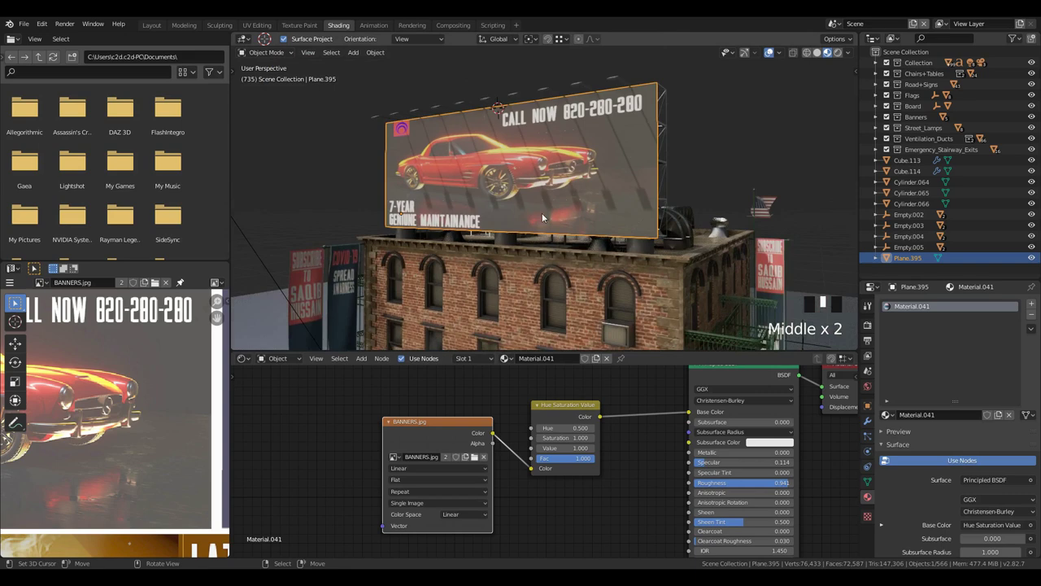
- Reframe the view on the rooftop billboard showing the red-car CALL NOW advert
middle_click(608, 169)
scroll("up", 3)
left_click_drag(602, 184, 585, 199)
middle_click(571, 229)
scroll("down", 3)
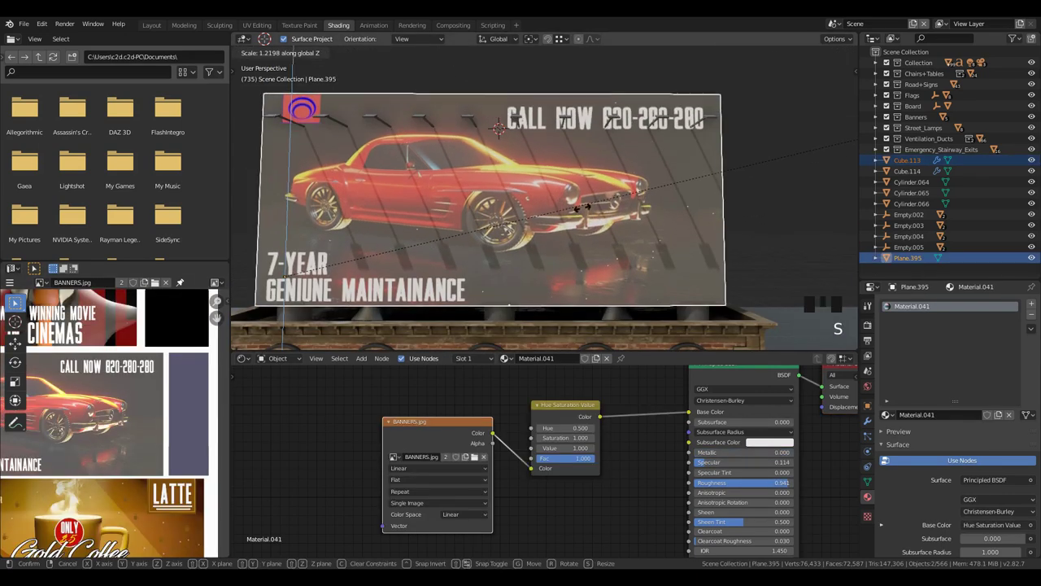